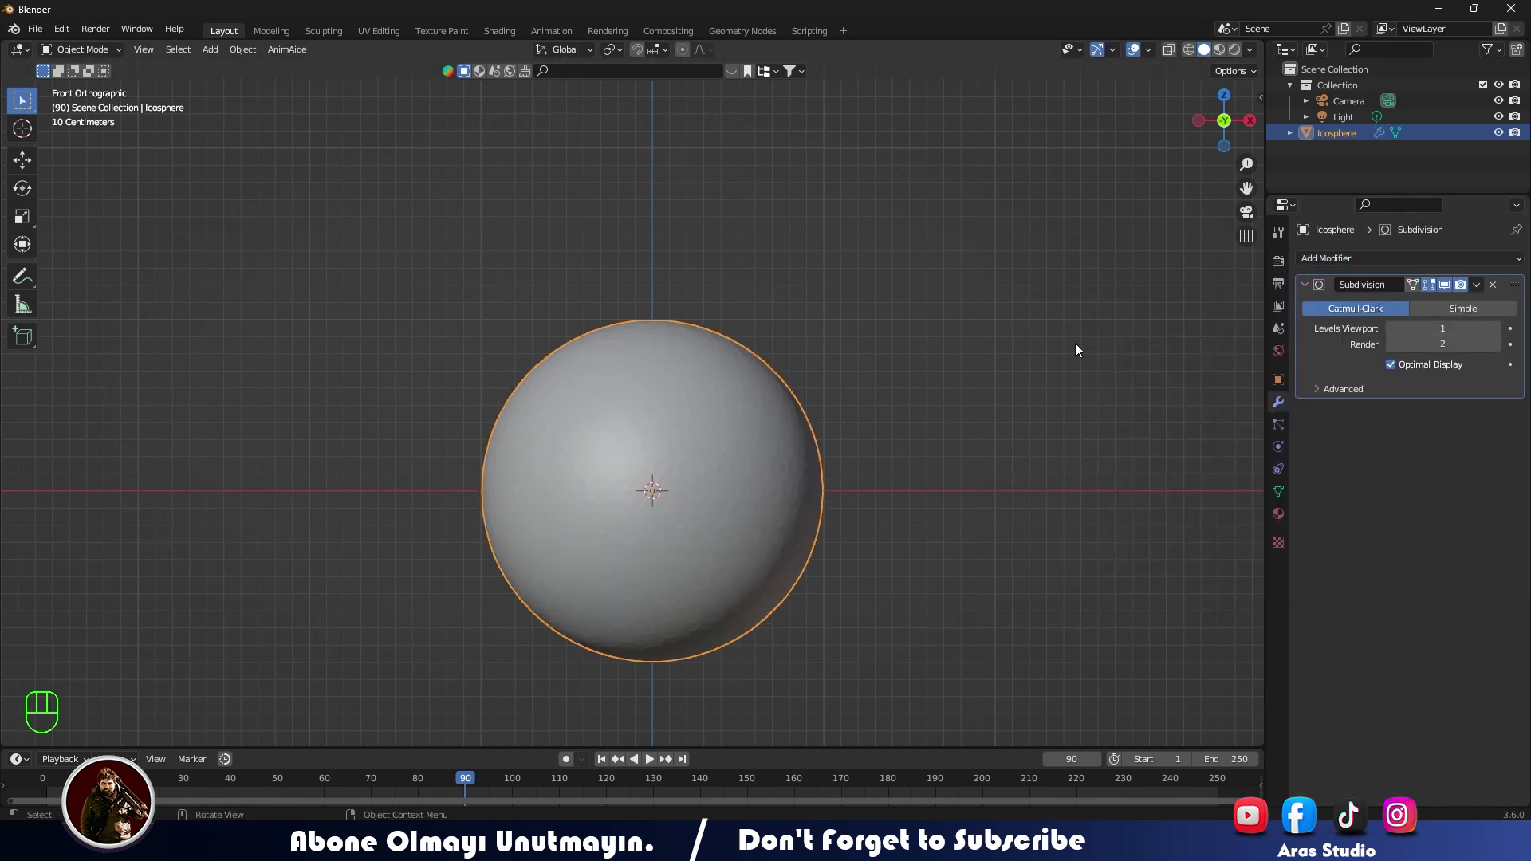
Step: Apply the Subdivision modifier to the icosphere so no modifier is left on it
key(Tab)
click(1504, 338)
key(Tab)
key(Tab)
click(1397, 332)
click(1481, 294)
key(Tab)
drag(1481, 290, 1047, 432)
key(Tab)
Step: Select vertices by amount of connecting edges and dissolve them into hexagonal panels
scroll(up, 3)
drag(781, 456, 753, 425)
key(1)
click(721, 473)
key(shift+g)
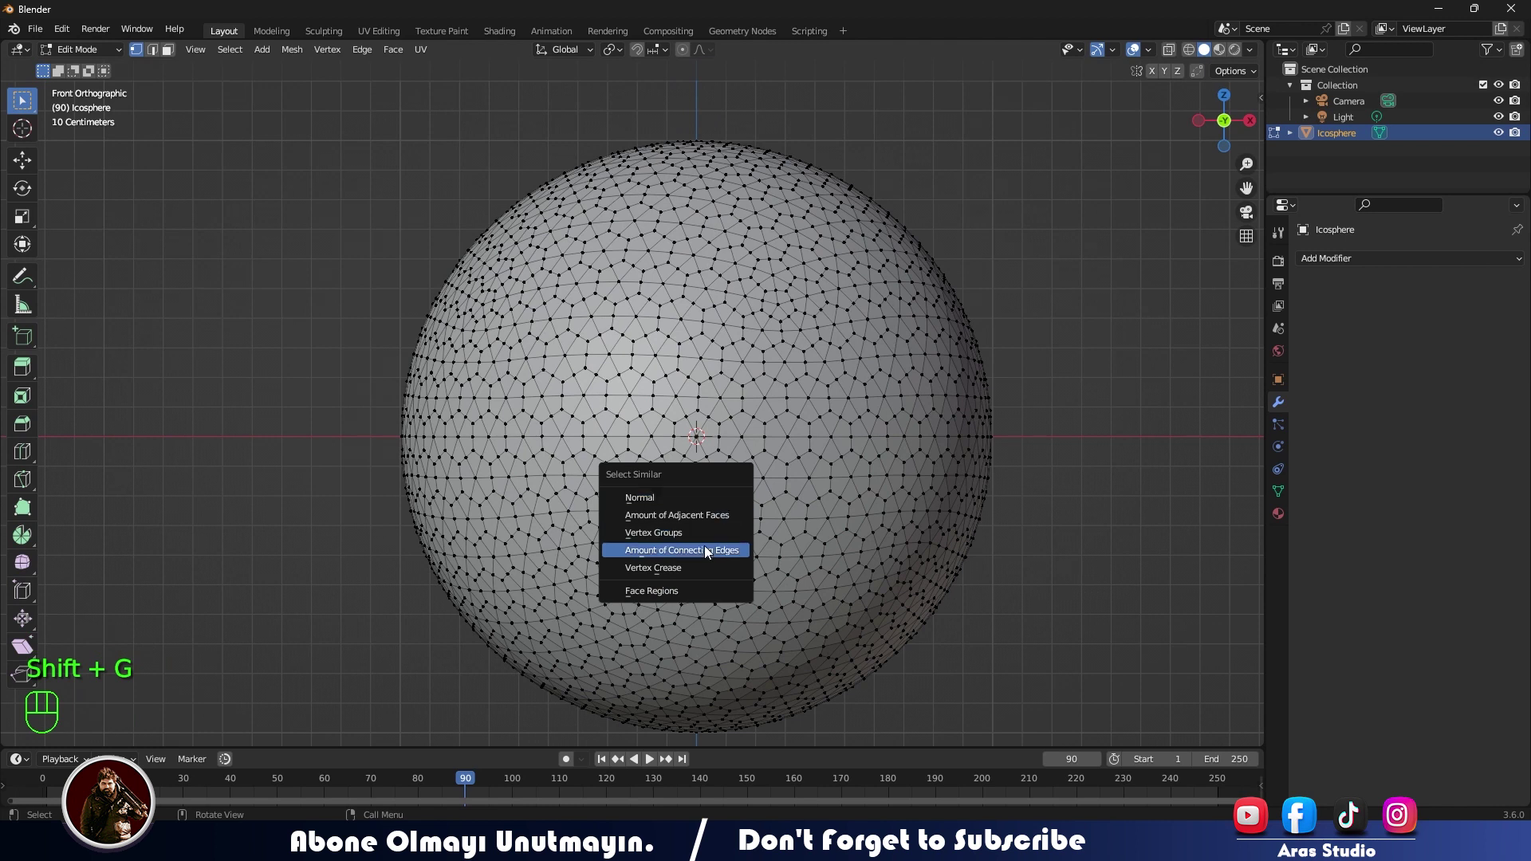
key(x)
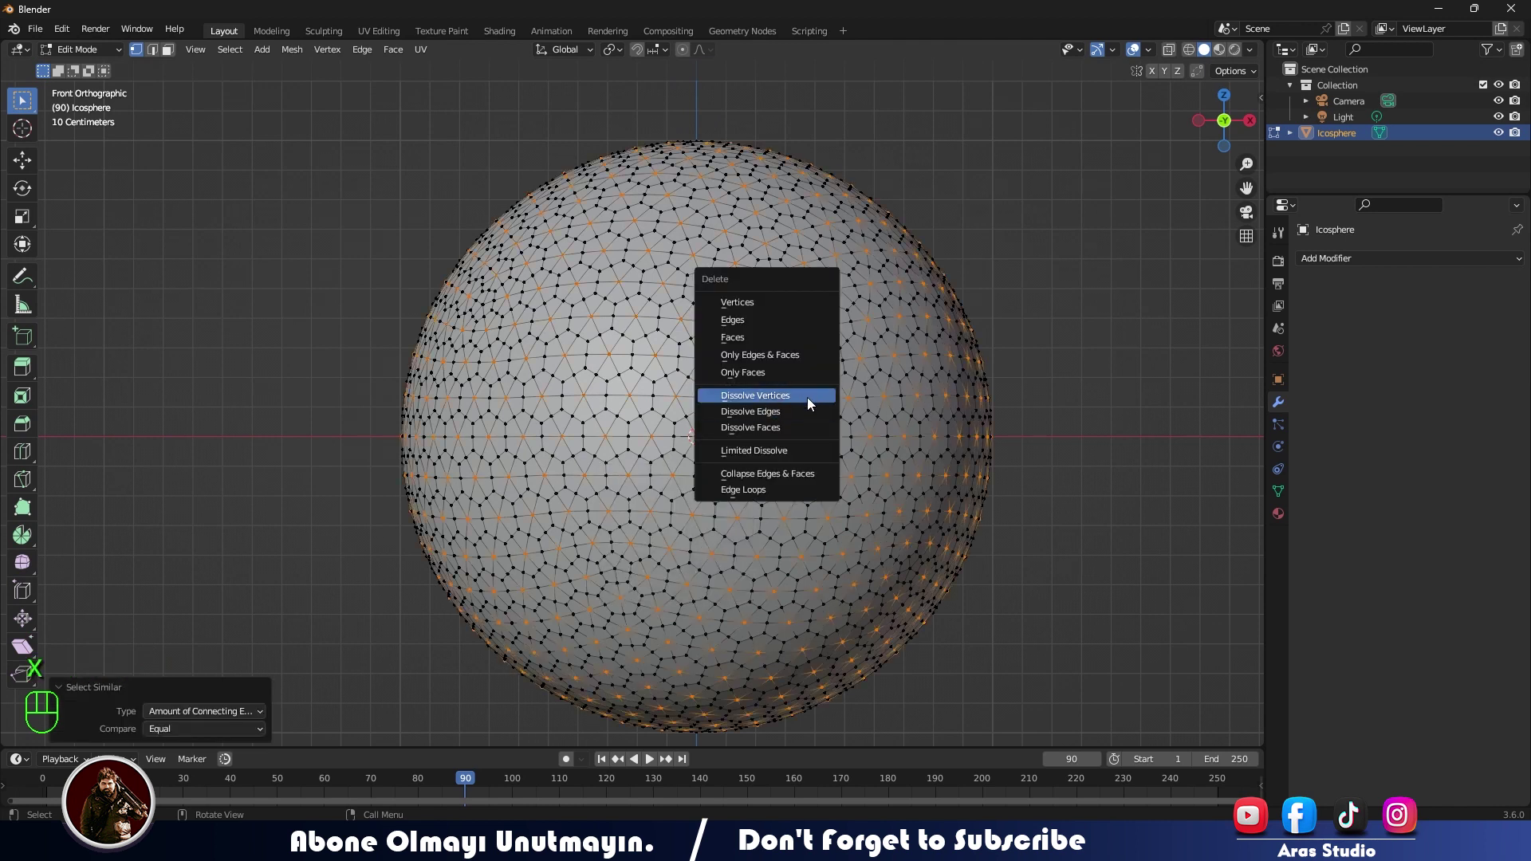
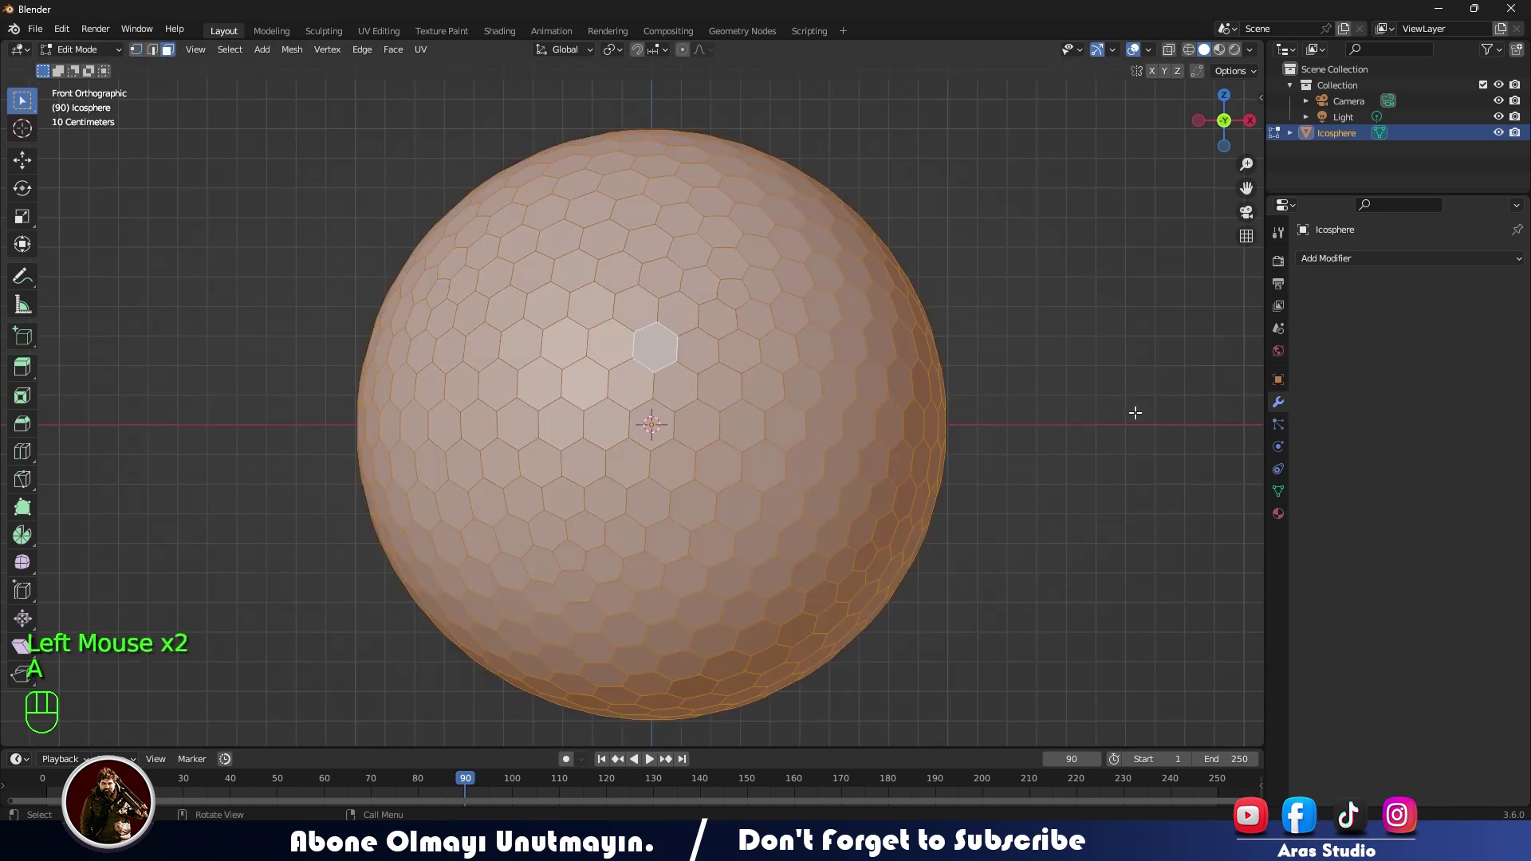
Step: Inset each hexagonal face individually to start the dimples
key(i)
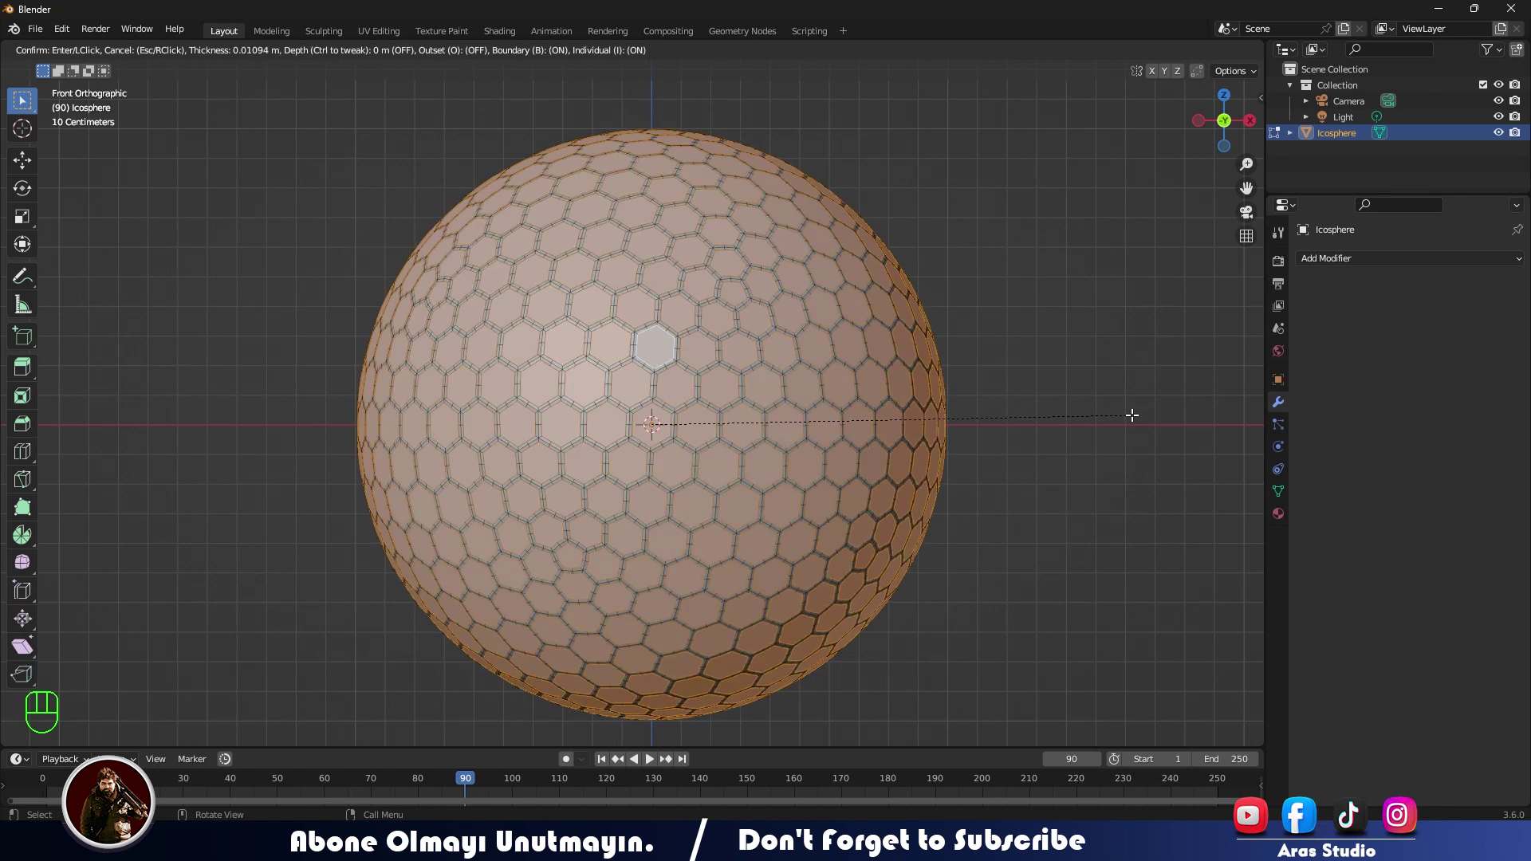
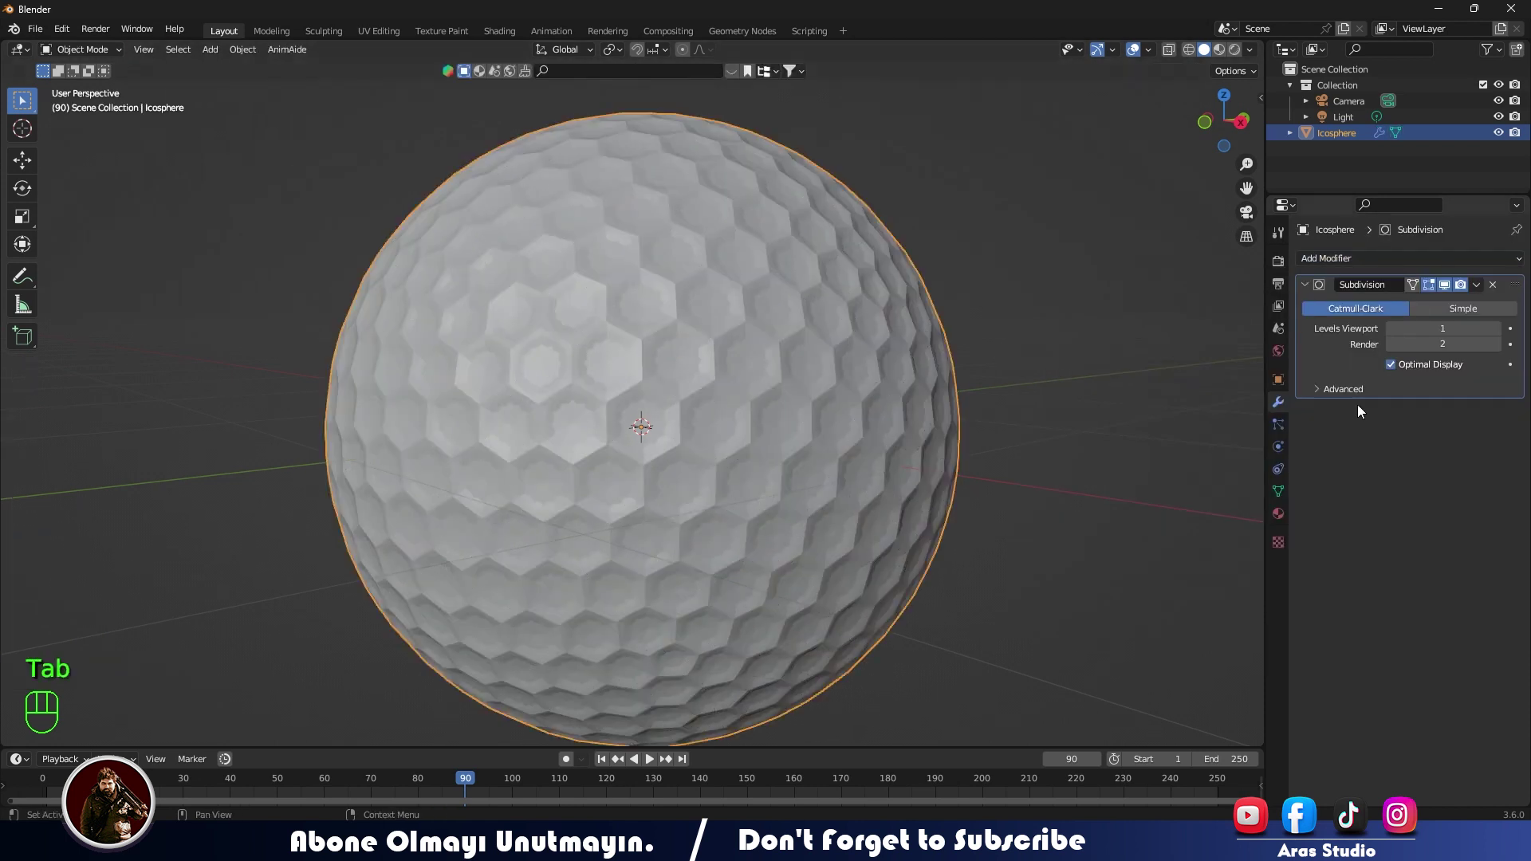
Step: Raise the Subdivision viewport level to 2 and shade the golf ball Auto Smooth
click(1501, 339)
click(941, 250)
scroll(down, 3)
drag(834, 337, 640, 370)
click(636, 359)
right_click(636, 360)
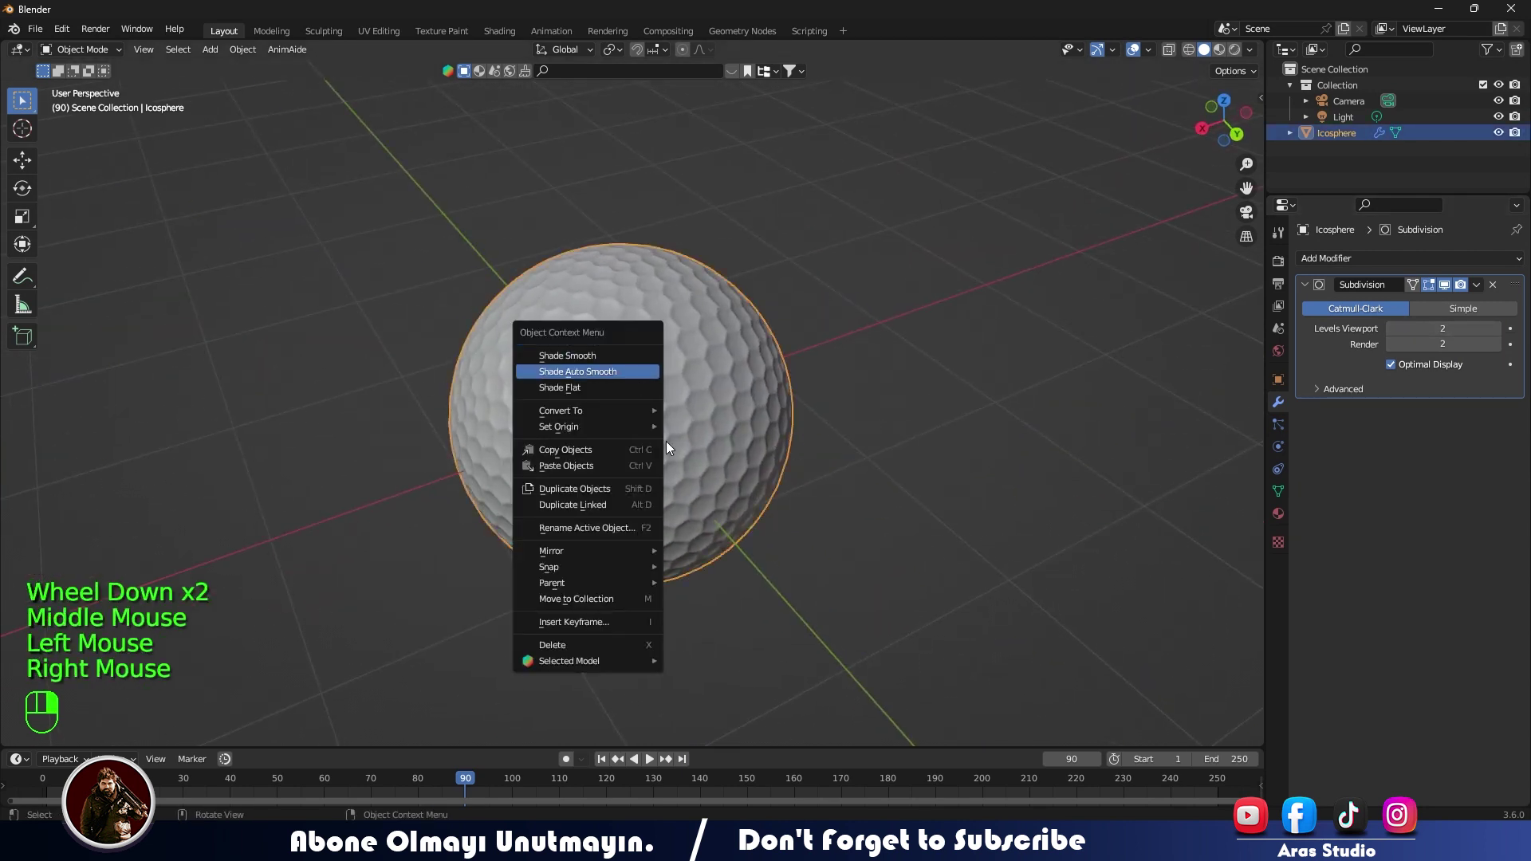
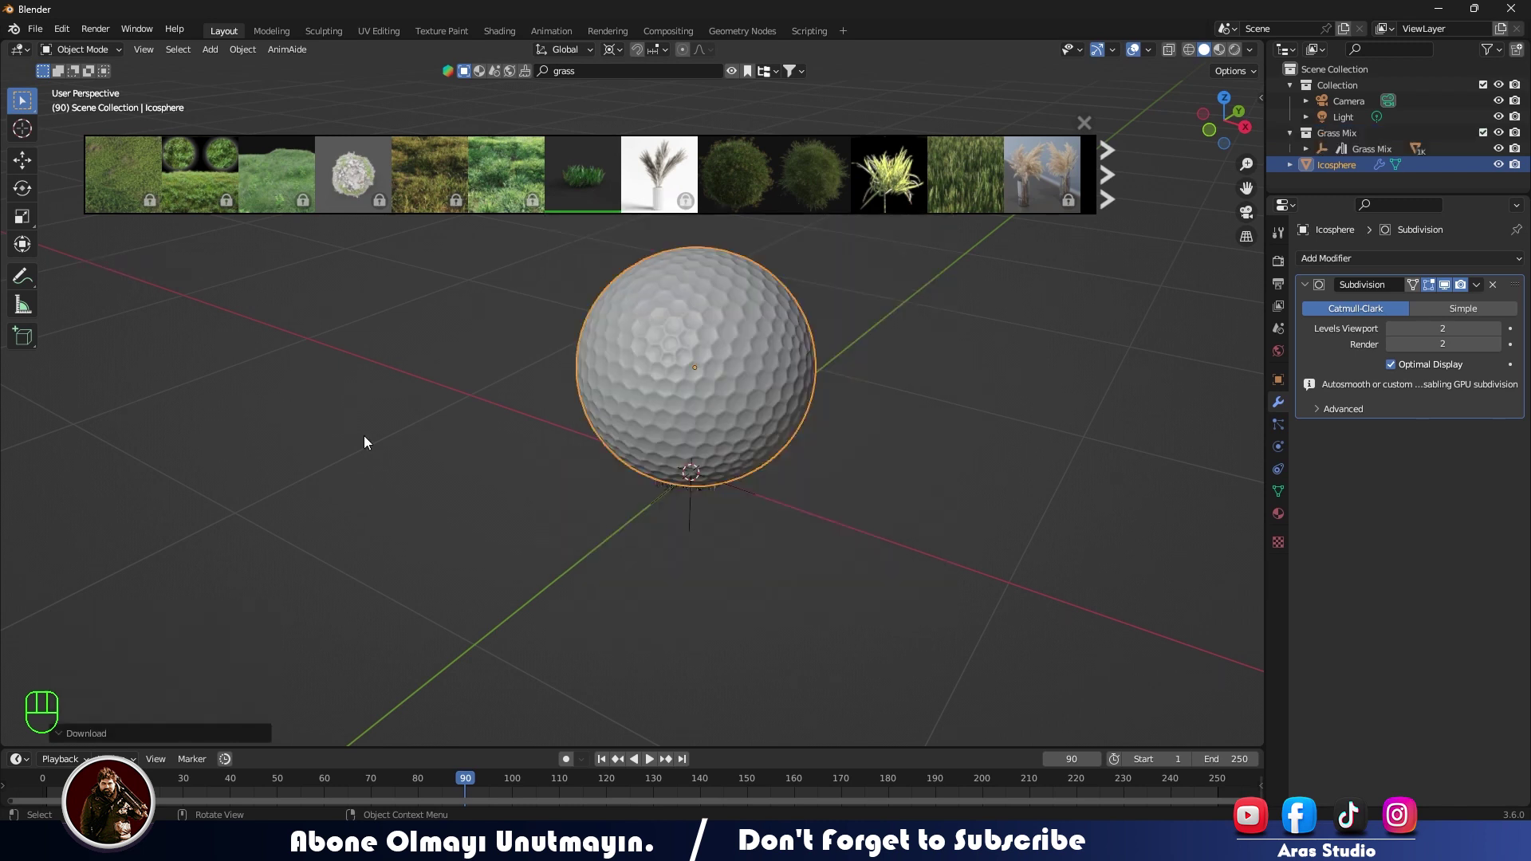
Step: Scale the dropped Grass Mix clump to fit around the golf ball
click(694, 515)
key(s)
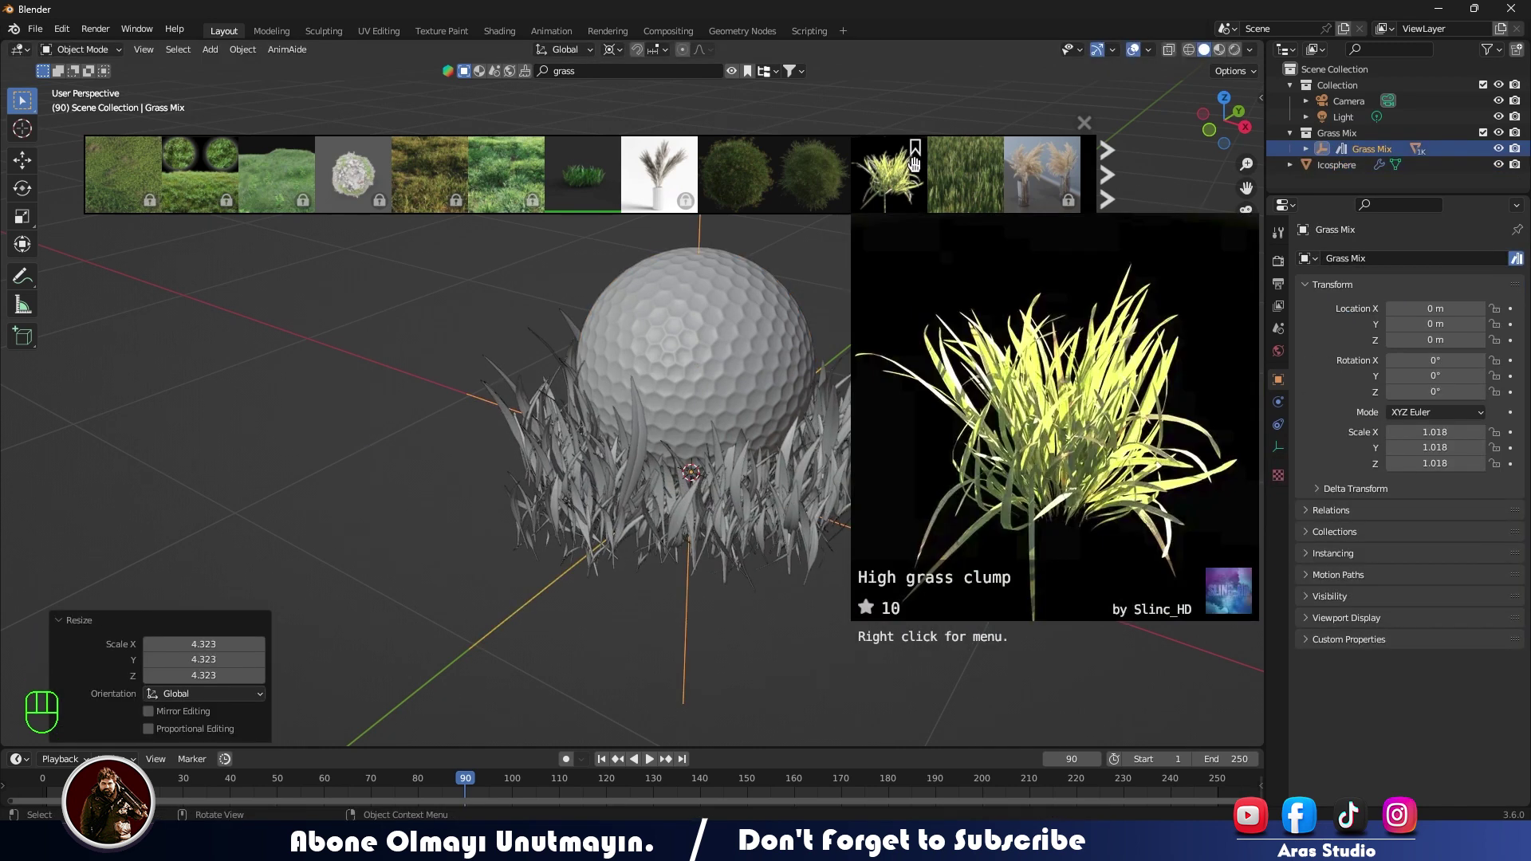
scroll(down, 3)
drag(765, 583, 649, 600)
key(s)
drag(672, 476, 722, 456)
drag(722, 475, 733, 543)
middle_click(733, 533)
Step: Frame the ball in the viewport and snap the camera to the current view
click(1390, 105)
middle_click(851, 418)
scroll(up, 3)
drag(769, 372, 694, 341)
middle_click(702, 355)
middle_click(654, 353)
key(ctrl+alt+KP_0)
Step: Enable Lock Camera to View in the sidebar and refine the camera framing on the ball
key(n)
click(1262, 190)
scroll(up, 3)
drag(1253, 144, 1254, 155)
click(1258, 190)
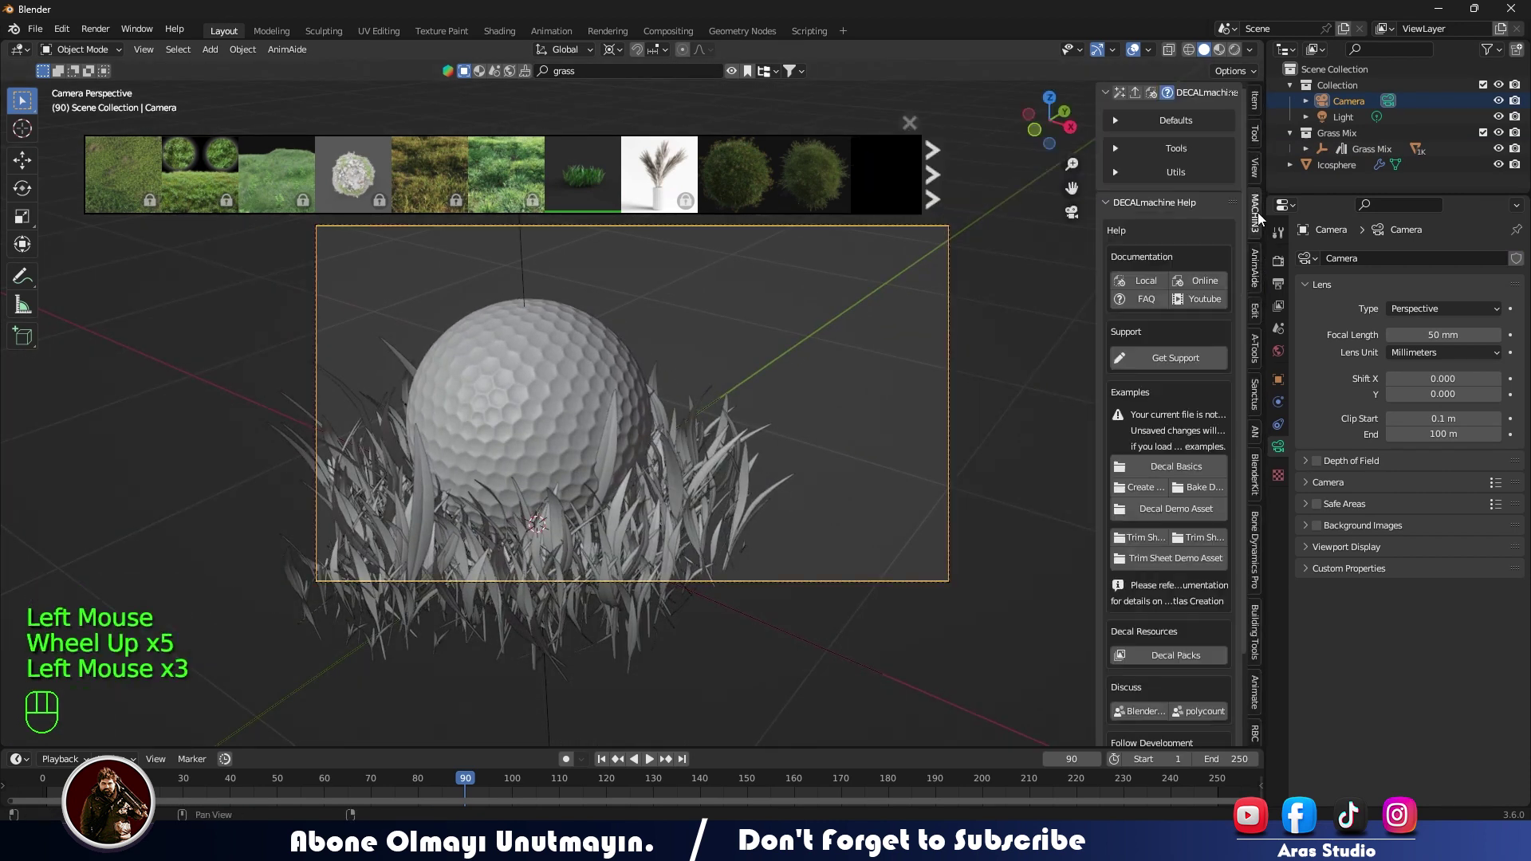
click(1262, 180)
click(1178, 300)
drag(559, 443, 712, 420)
drag(712, 420, 685, 407)
click(1170, 298)
key(n)
middle_click(881, 405)
scroll(down, 3)
drag(761, 460, 640, 484)
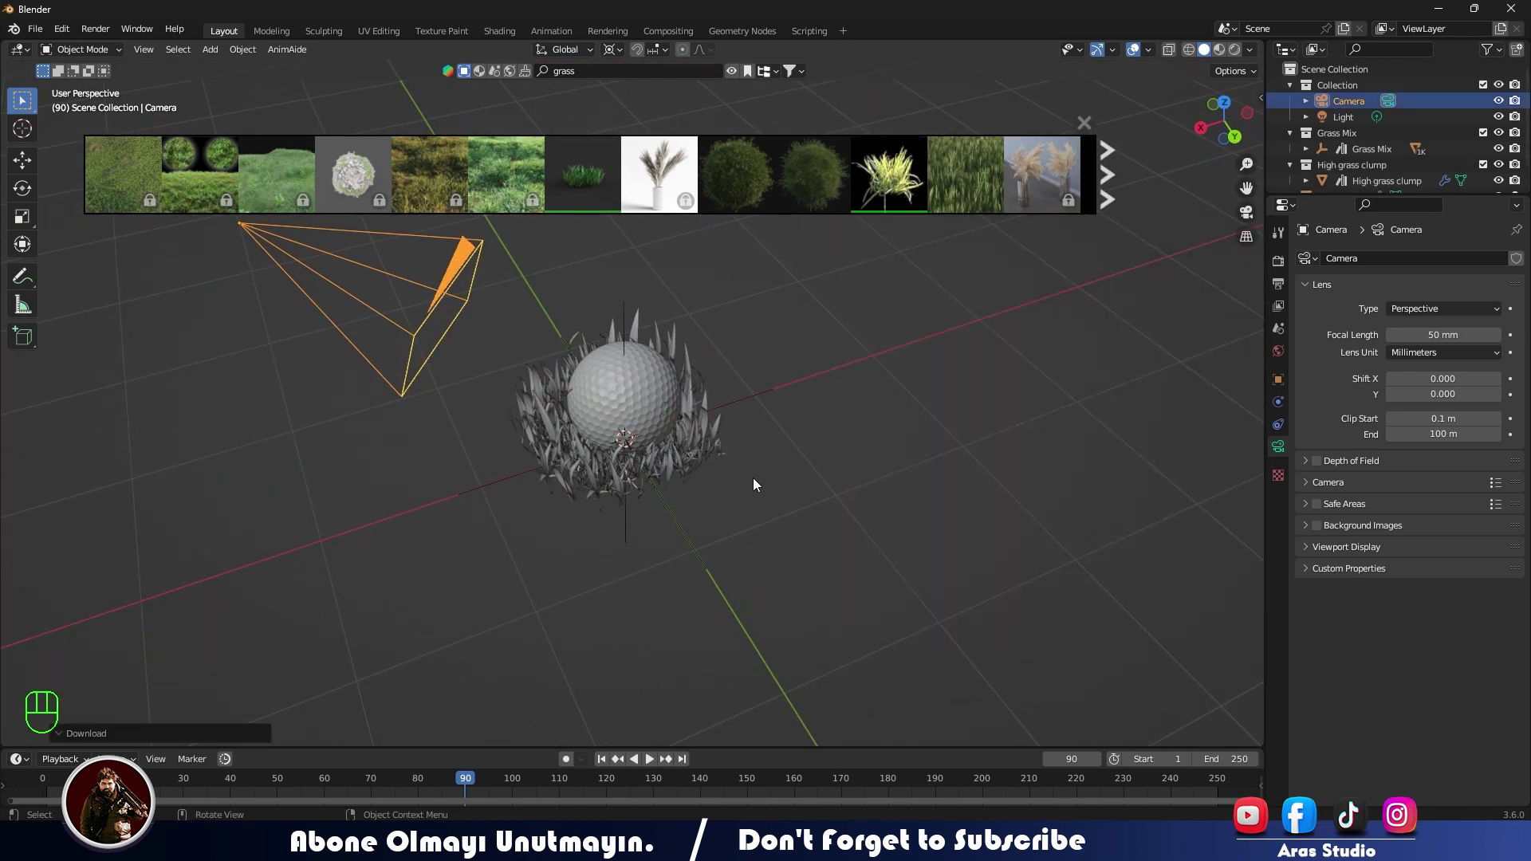
Step: Scale the grass clump around the golf ball with X-ray toggled for visibility
key(s)
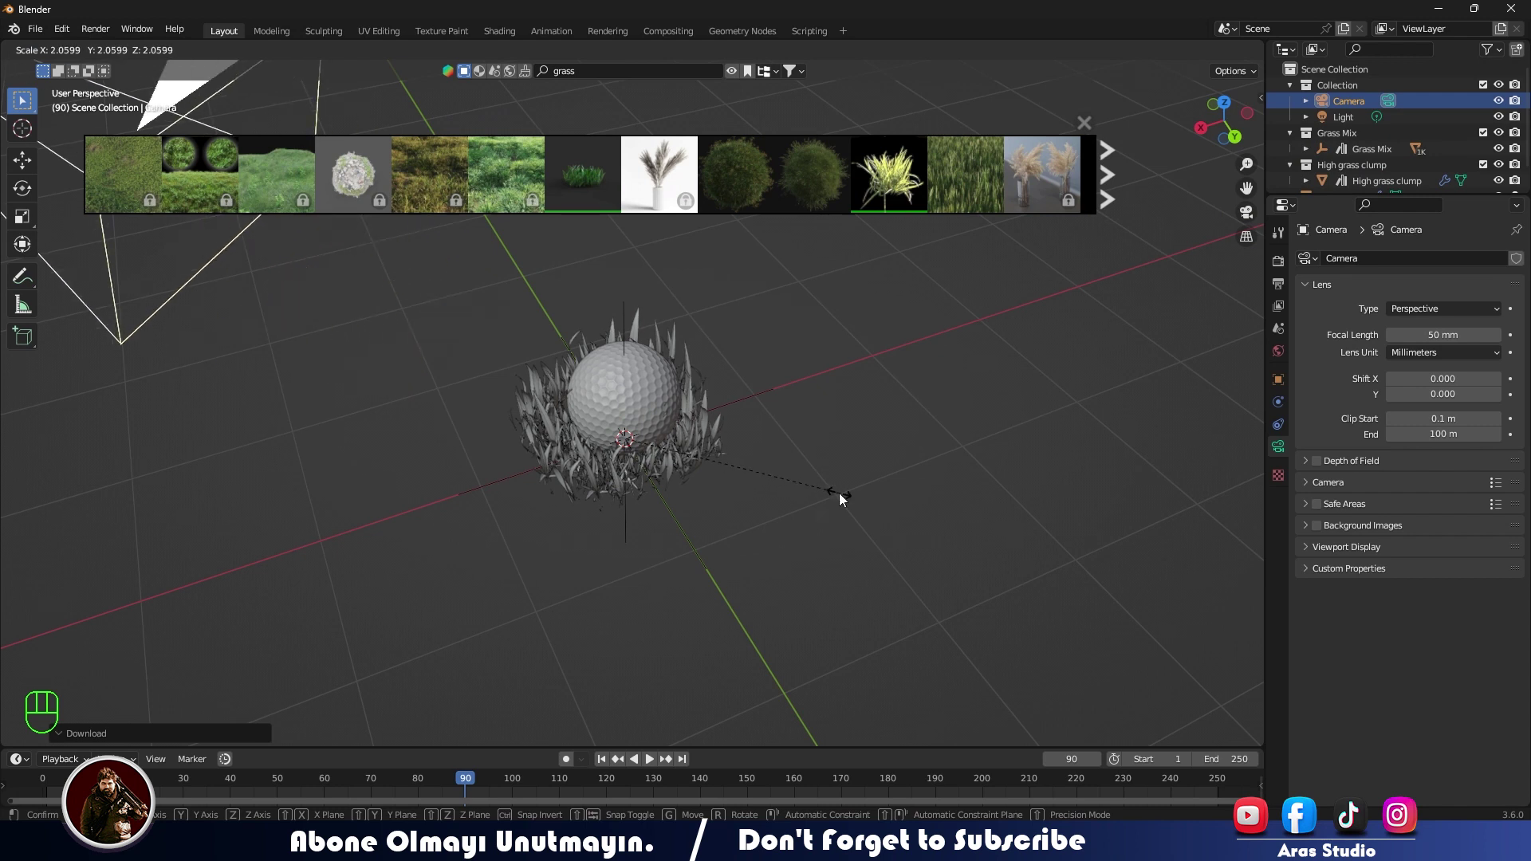
drag(716, 507, 743, 479)
key(alt+z)
drag(725, 487, 680, 507)
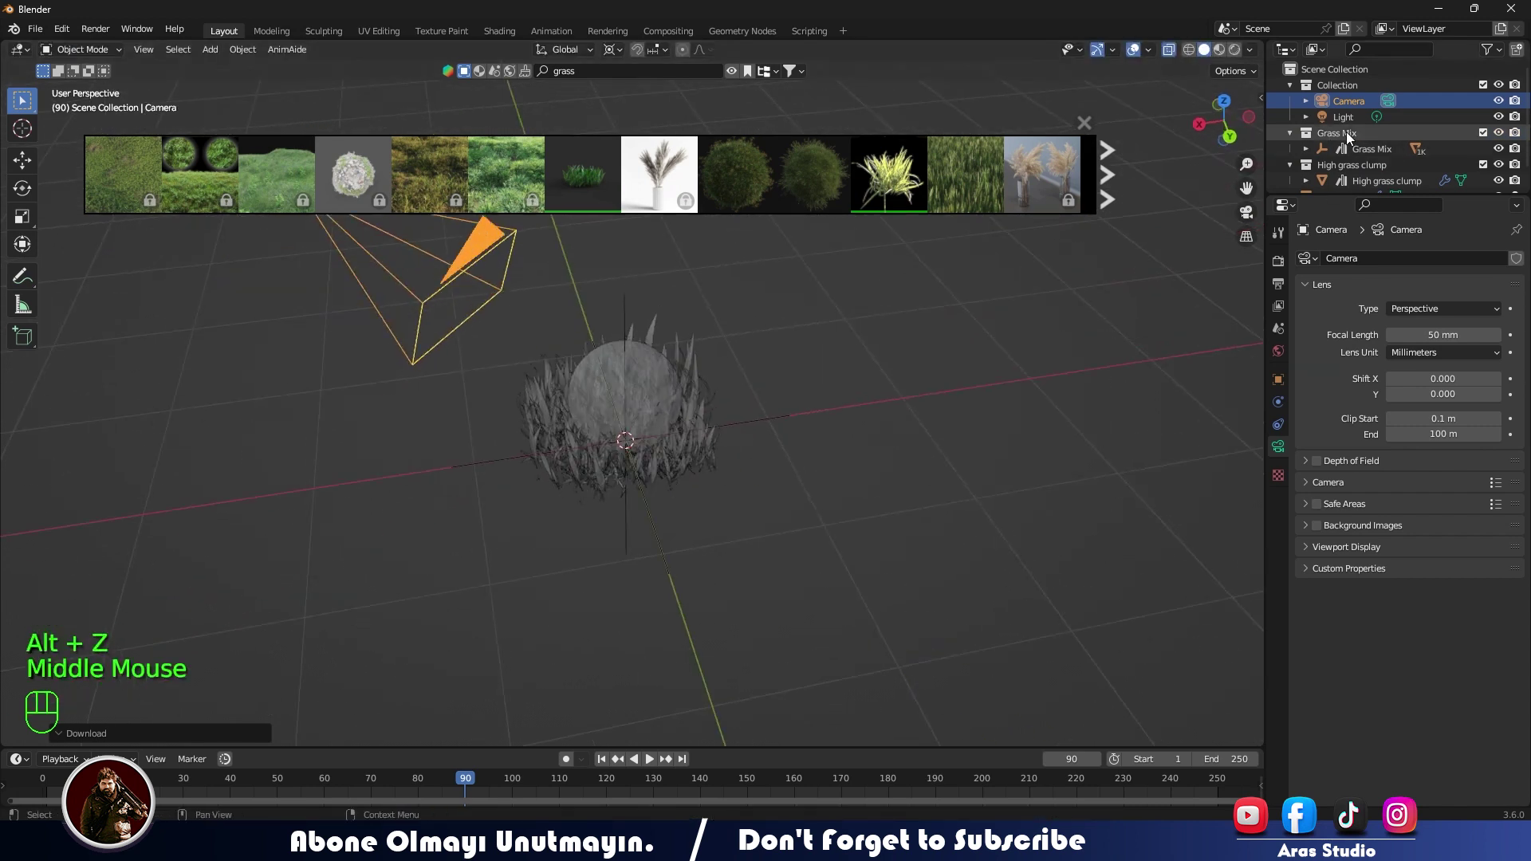
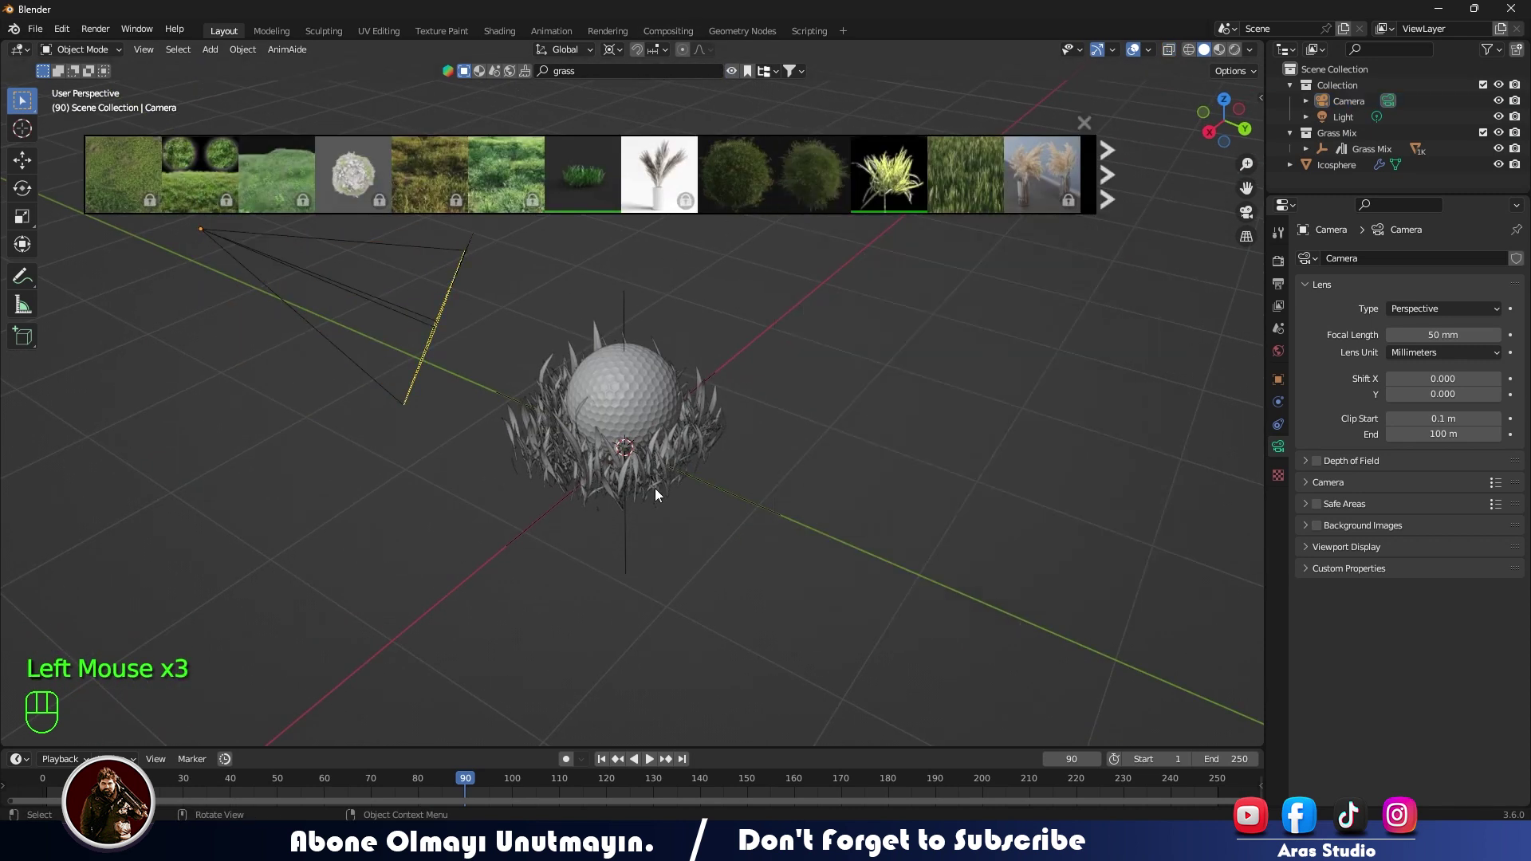
Step: Select the High grass clump from the outliner and rescale it, undoing an overshoot
click(794, 386)
click(1312, 87)
click(975, 360)
key(s)
key(s)
scroll(up, 3)
drag(721, 472, 840, 389)
key(ctrl+z)
drag(826, 405, 745, 500)
right_click(978, 532)
middle_click(941, 553)
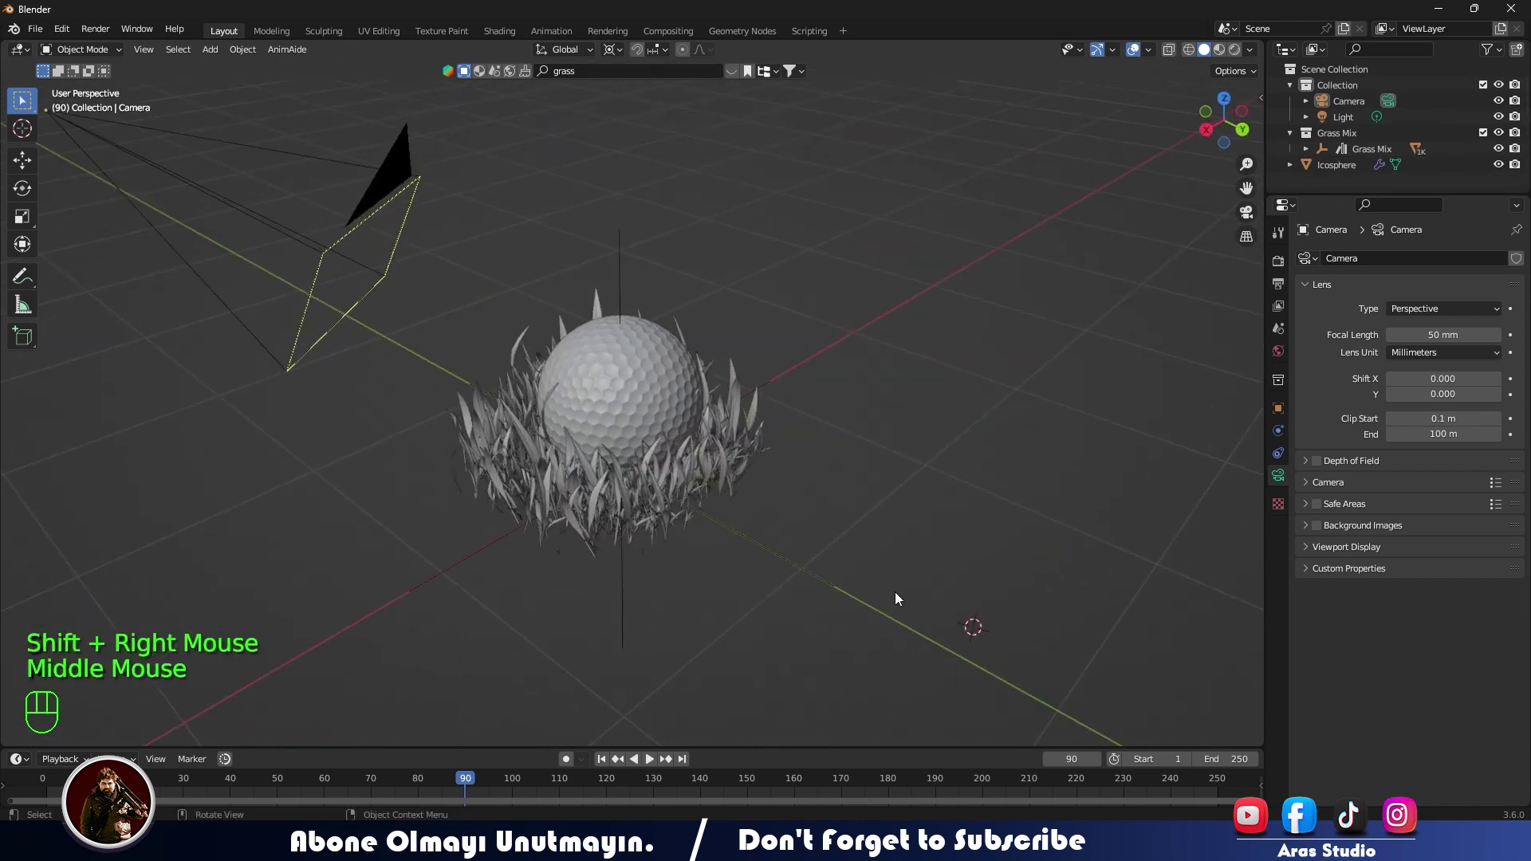
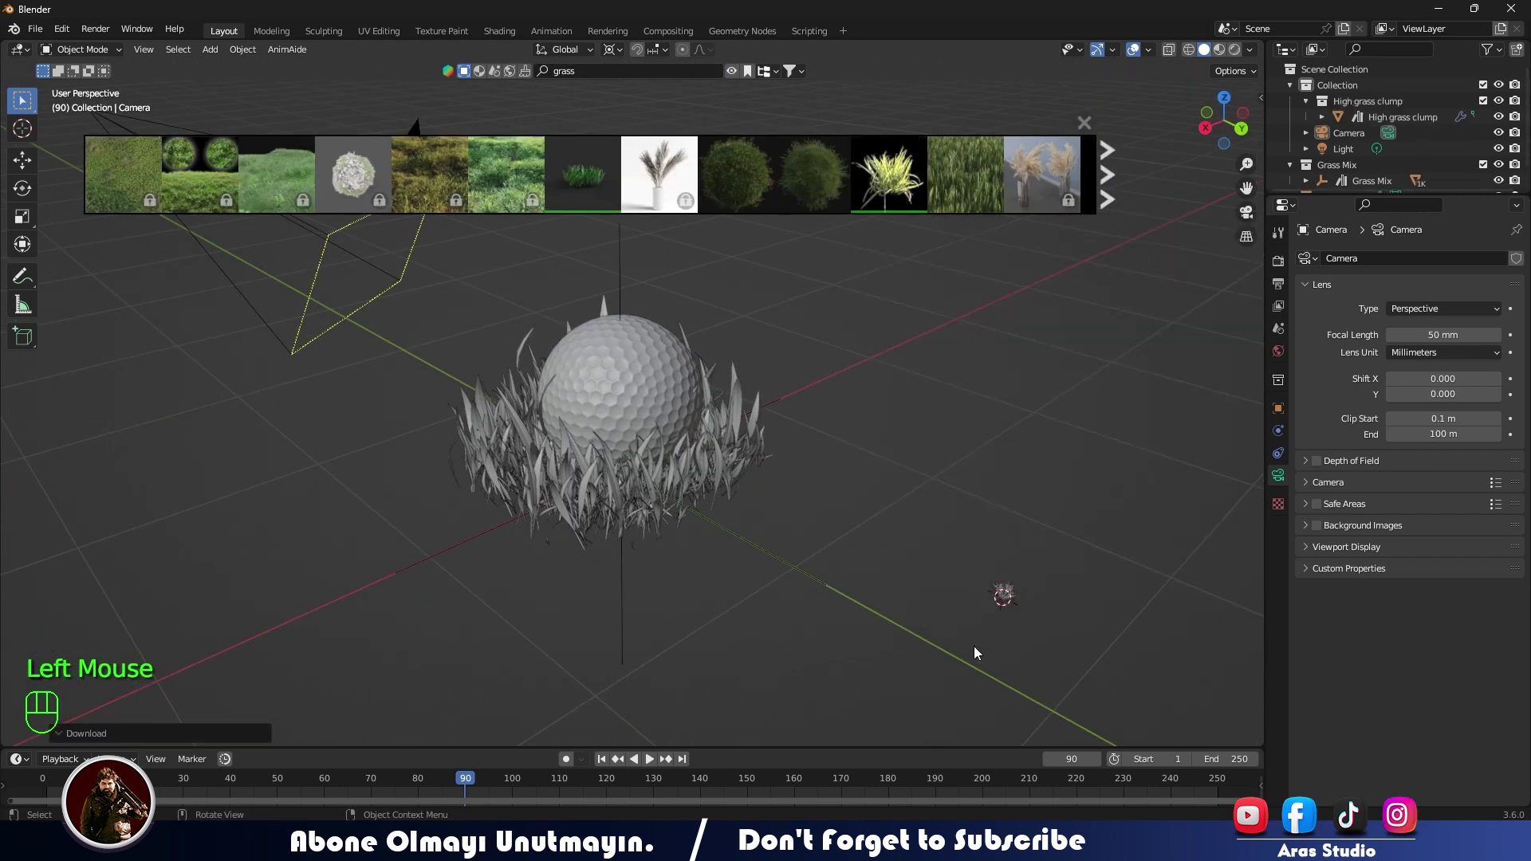
Step: Duplicate the Grass Mix clump as Grass Mix.001 and move it beside the original
key(s)
key(f)
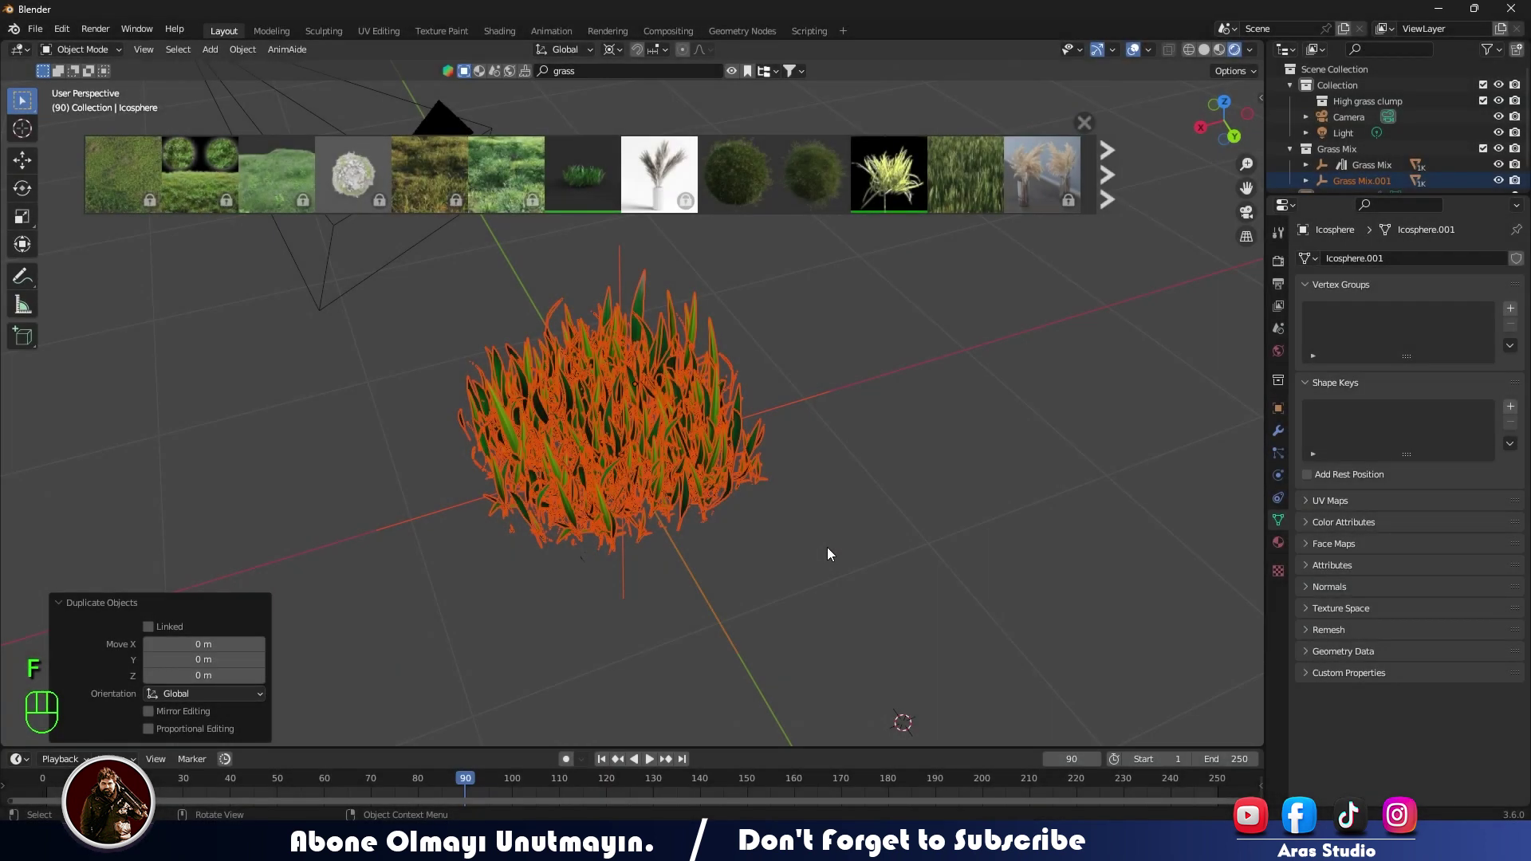
key(g)
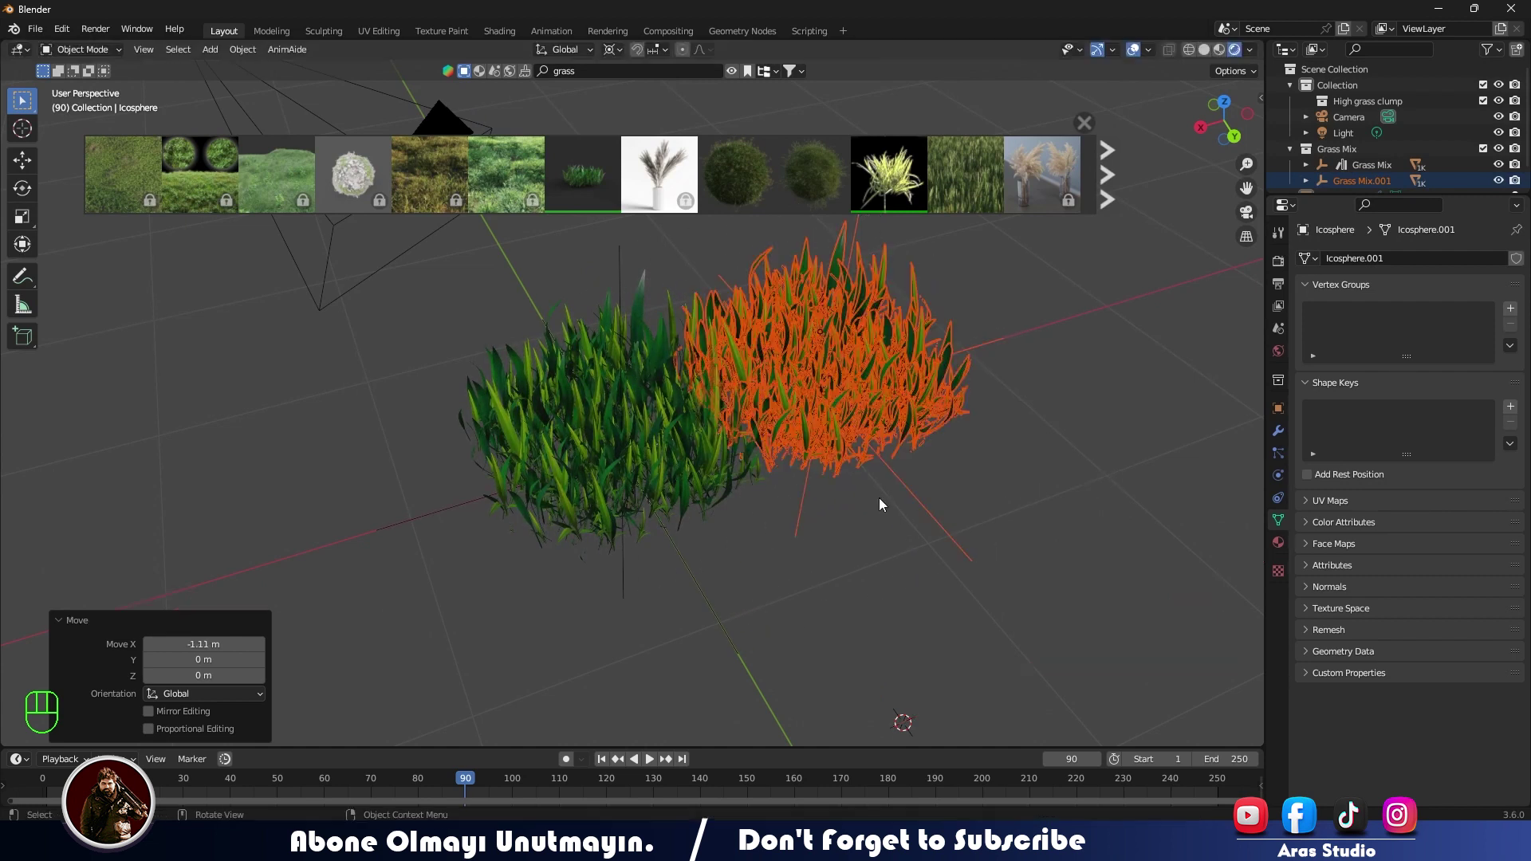
Step: From top view, arrange the two grass clumps so the golf ball sits between them
drag(830, 522, 767, 545)
drag(415, 380, 1113, 556)
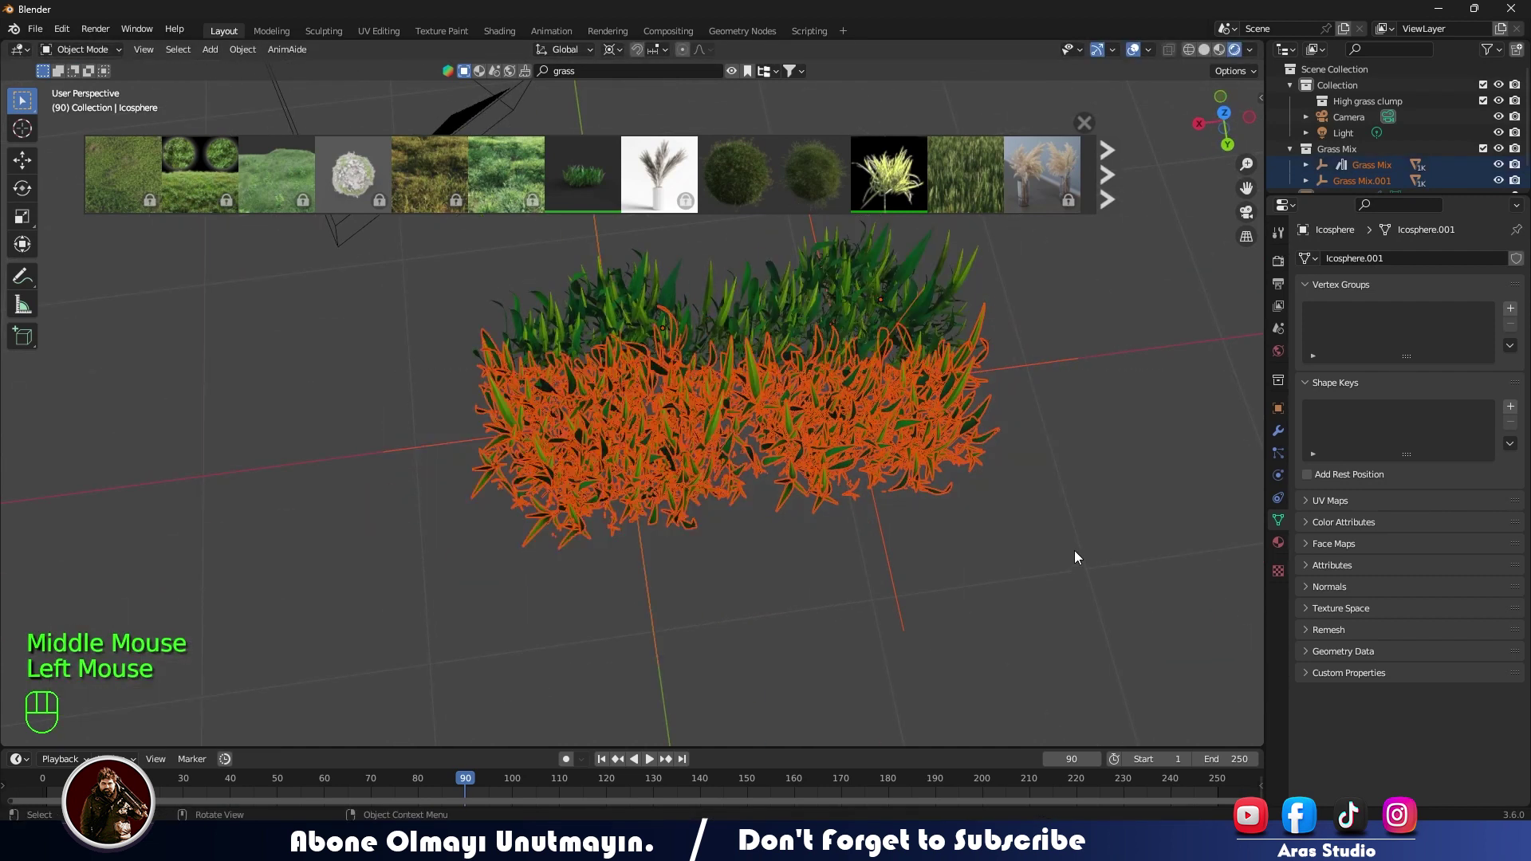
key(KP_7)
scroll(down, 3)
drag(439, 345, 705, 500)
drag(433, 296, 710, 468)
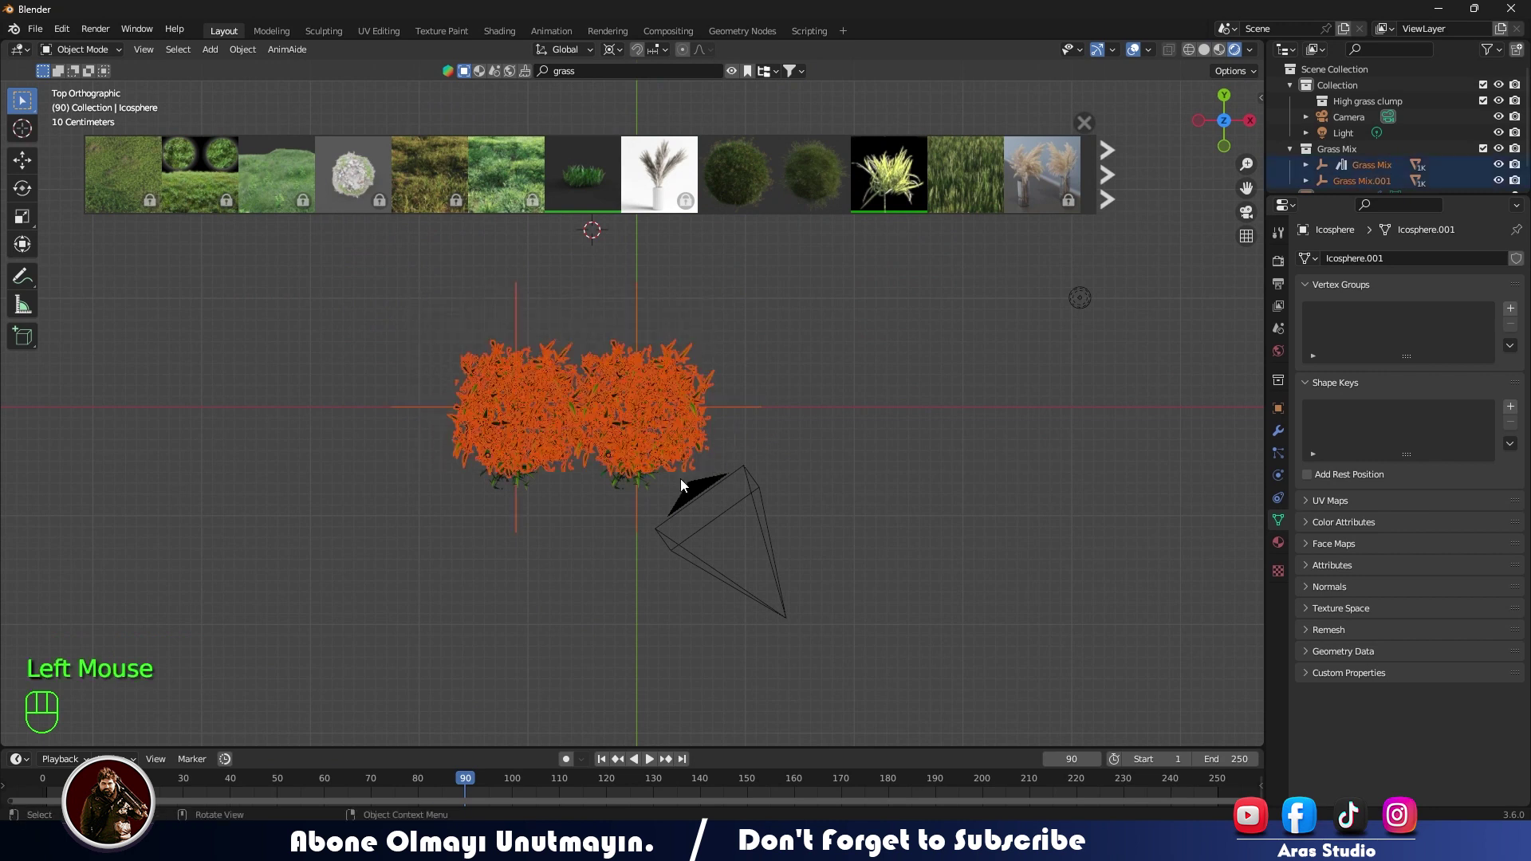
drag(713, 453, 705, 407)
drag(666, 421, 508, 401)
drag(522, 416, 764, 543)
drag(520, 397, 756, 531)
drag(807, 478, 759, 612)
drag(685, 485, 625, 484)
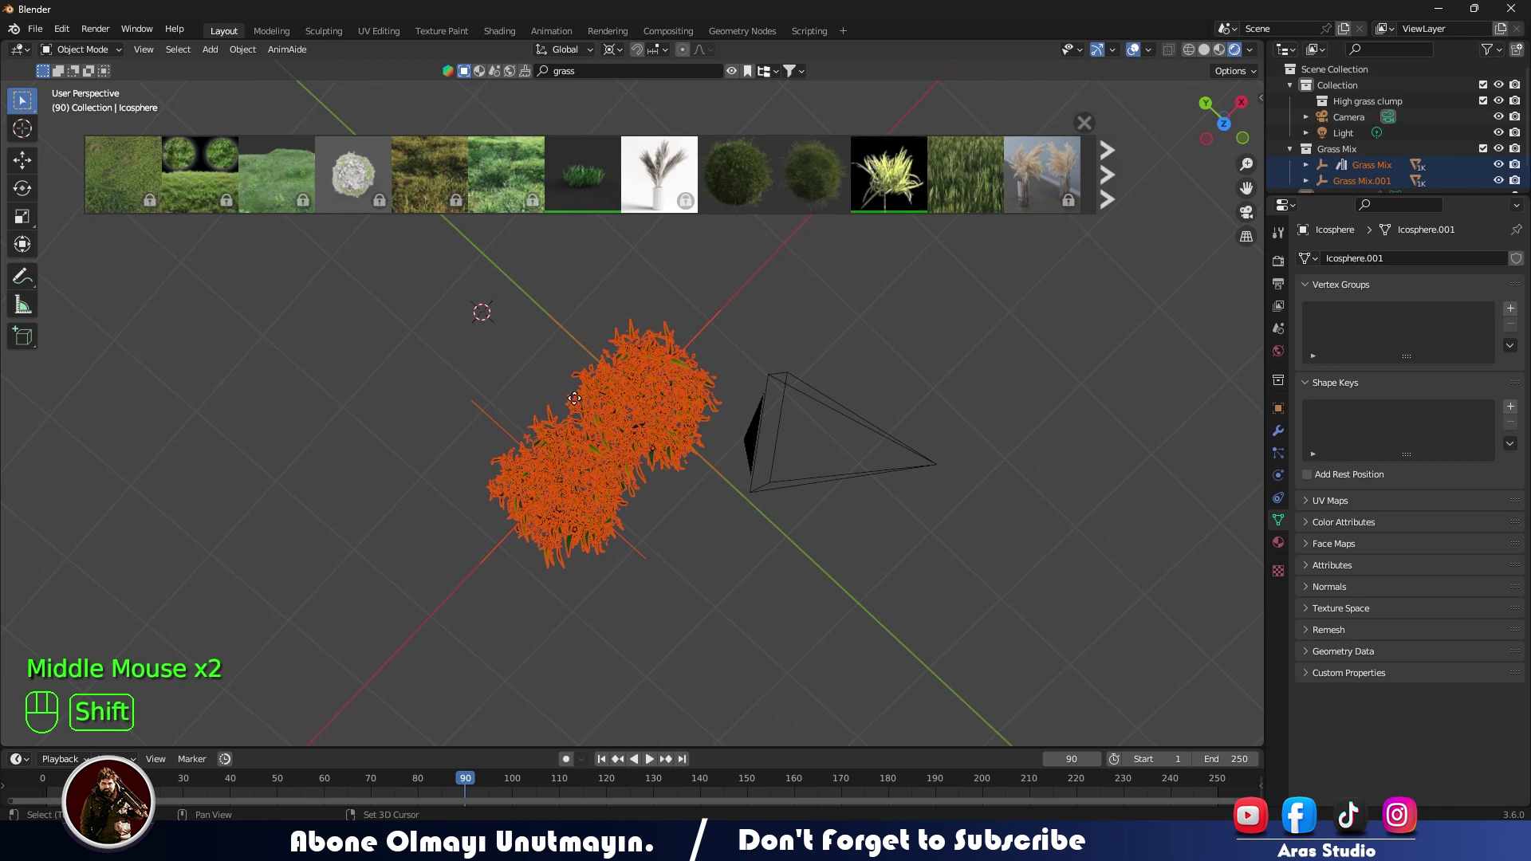
Step: Select a single grass clump and unhide everything so the ball shows among the blades
key(shift+s)
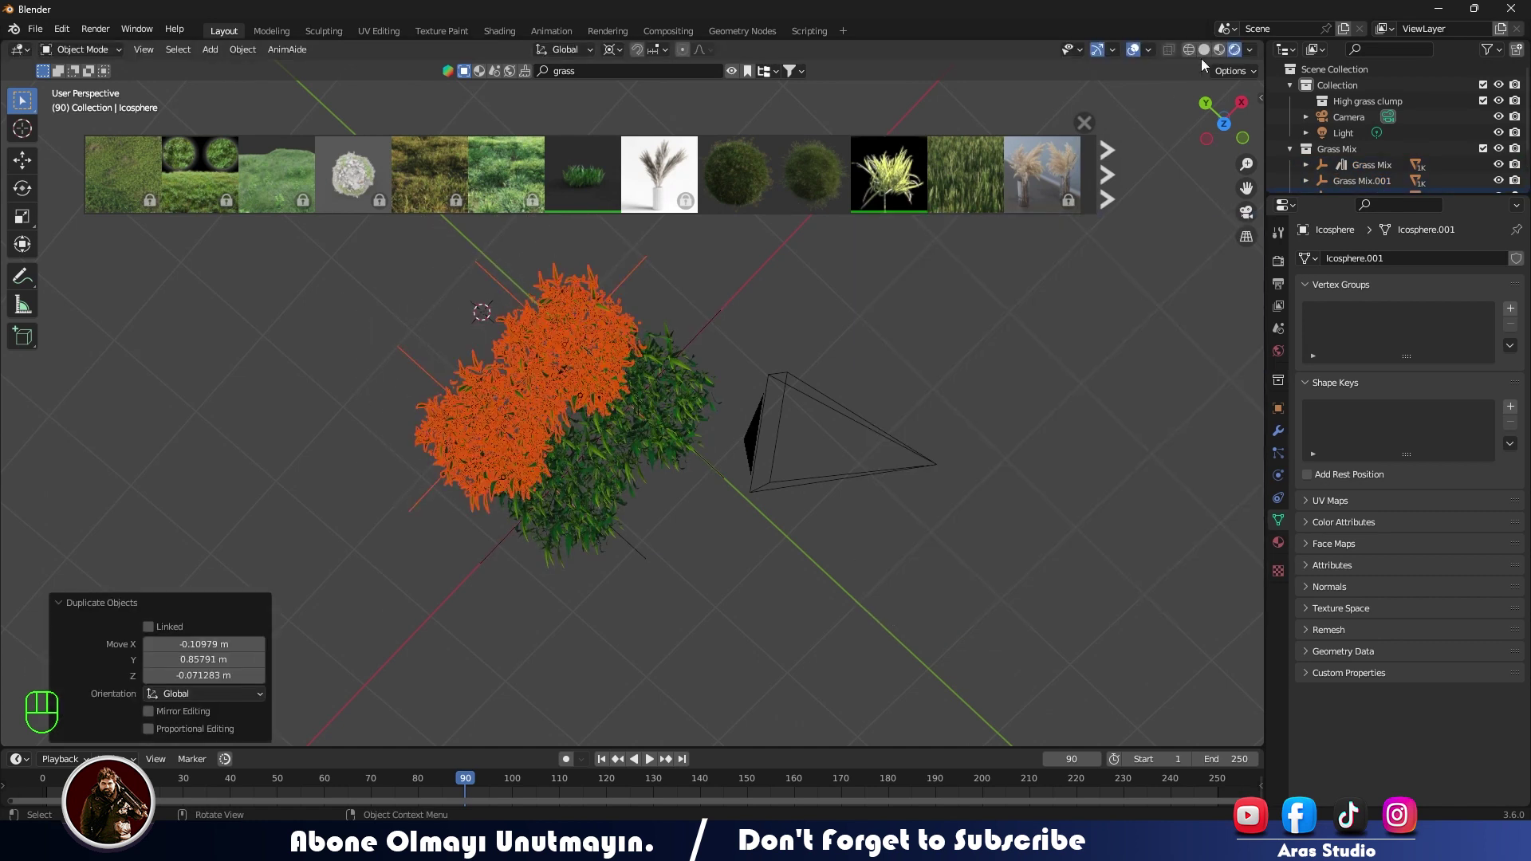
click(1222, 54)
drag(684, 430, 575, 400)
middle_click(701, 432)
key(alt+h)
drag(750, 486, 748, 495)
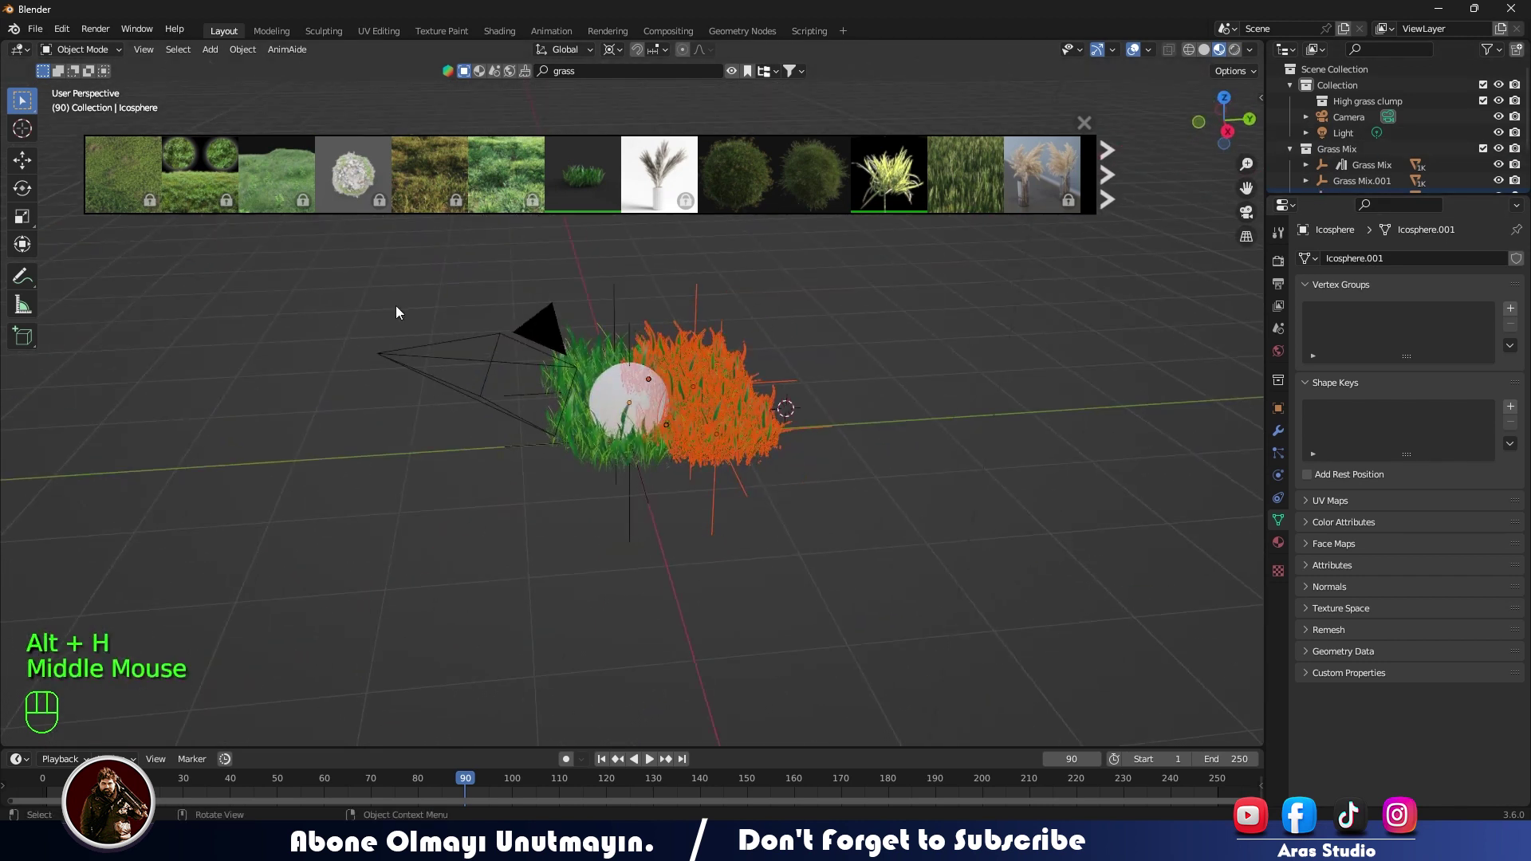
Step: Check the shot through the scene camera, then return to a perspective view of the ball
click(413, 376)
key(KP_0)
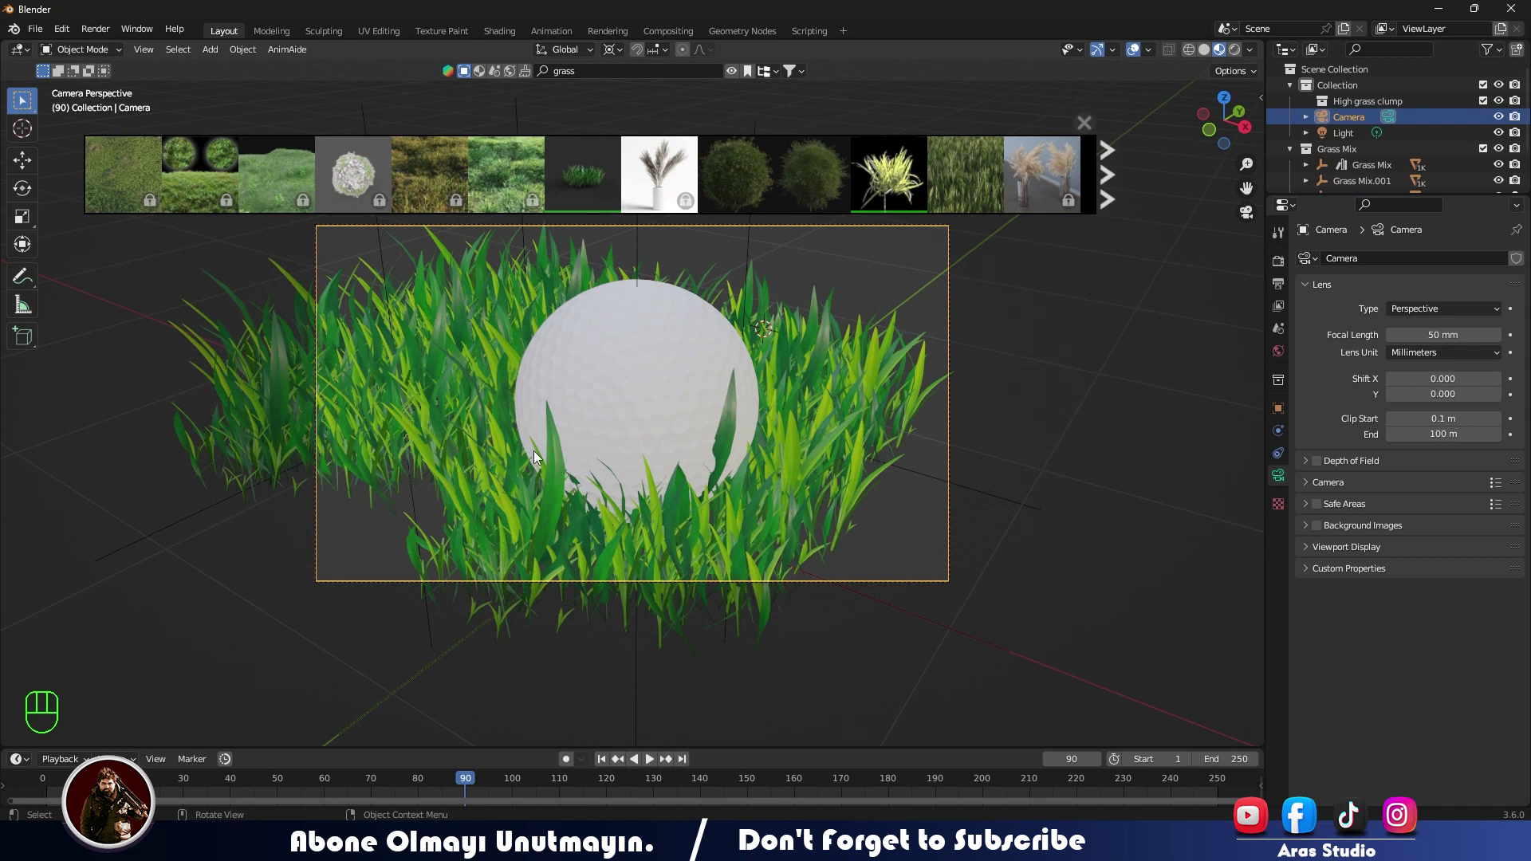
drag(1001, 388, 916, 429)
scroll(down, 3)
drag(757, 477, 651, 471)
Step: Select the golf ball and hide it, inspecting the grass patches from the side
click(624, 417)
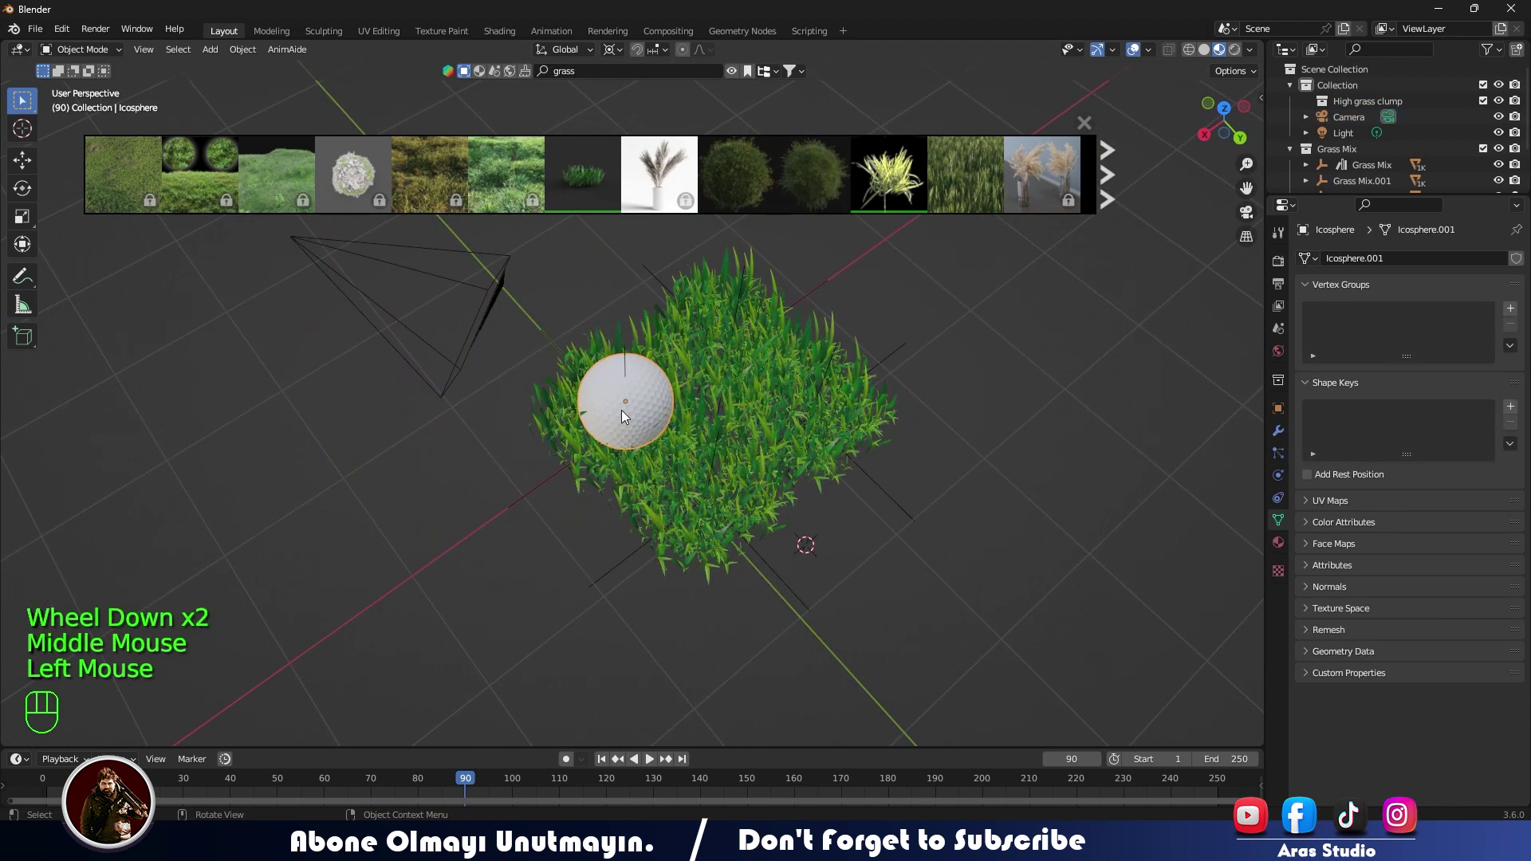
key(h)
drag(604, 332, 923, 615)
drag(808, 515, 660, 430)
drag(833, 448, 581, 461)
drag(643, 441, 595, 496)
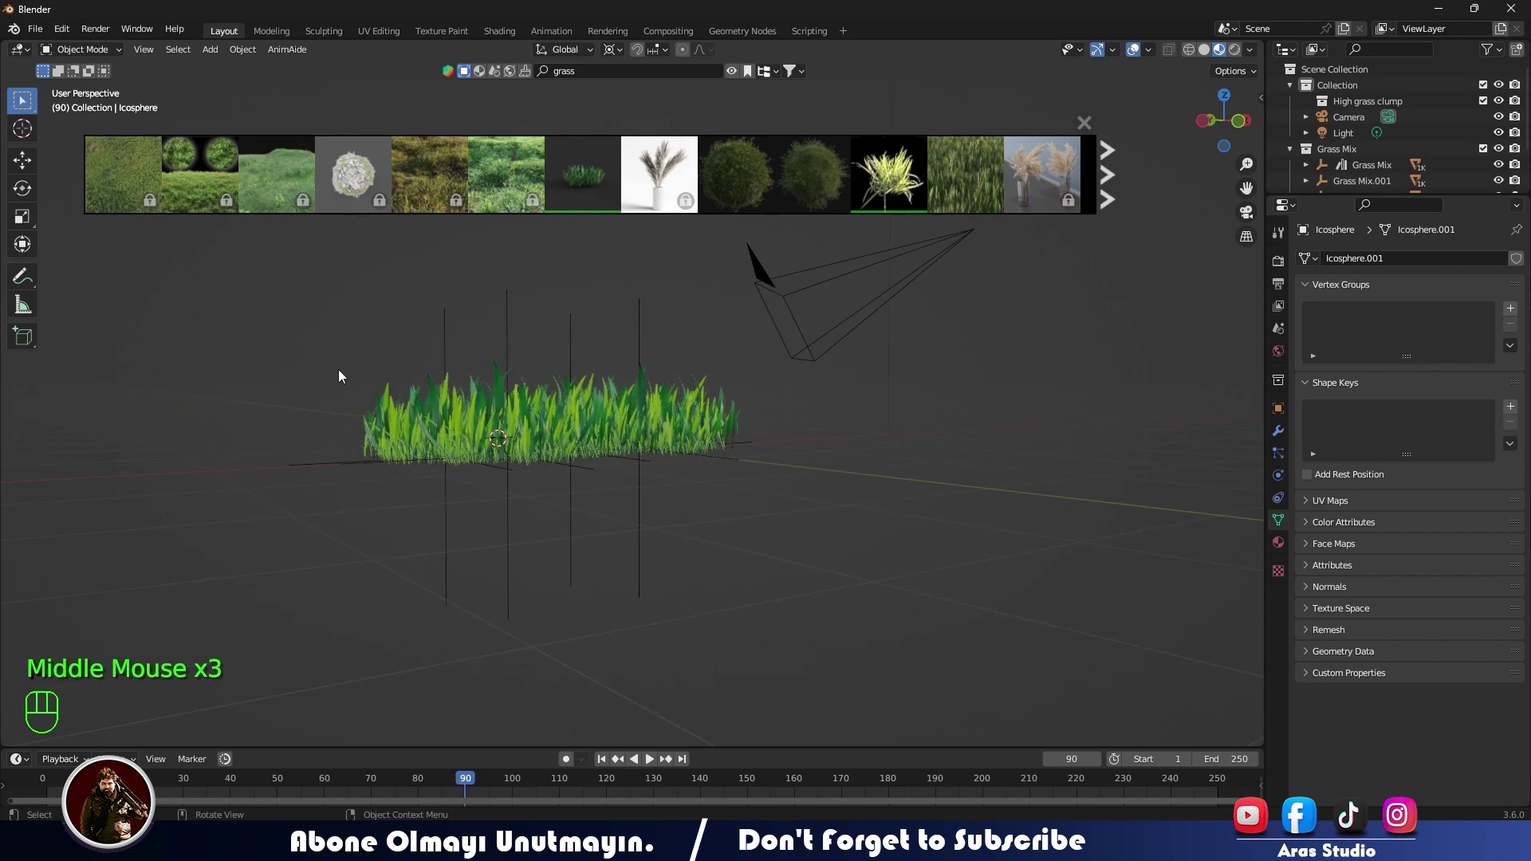
drag(467, 420, 729, 597)
click(445, 382)
drag(364, 353, 737, 607)
middle_click(645, 565)
click(524, 463)
click(890, 362)
scroll(down, 3)
key(h)
scroll(down, 3)
scroll(down, 3)
drag(826, 364, 765, 326)
click(755, 245)
key(h)
drag(613, 413, 754, 511)
drag(645, 454, 686, 345)
click(1209, 60)
middle_click(651, 419)
drag(582, 353, 695, 474)
drag(685, 421, 696, 341)
click(643, 415)
scroll(up, 3)
key(a)
scroll(down, 3)
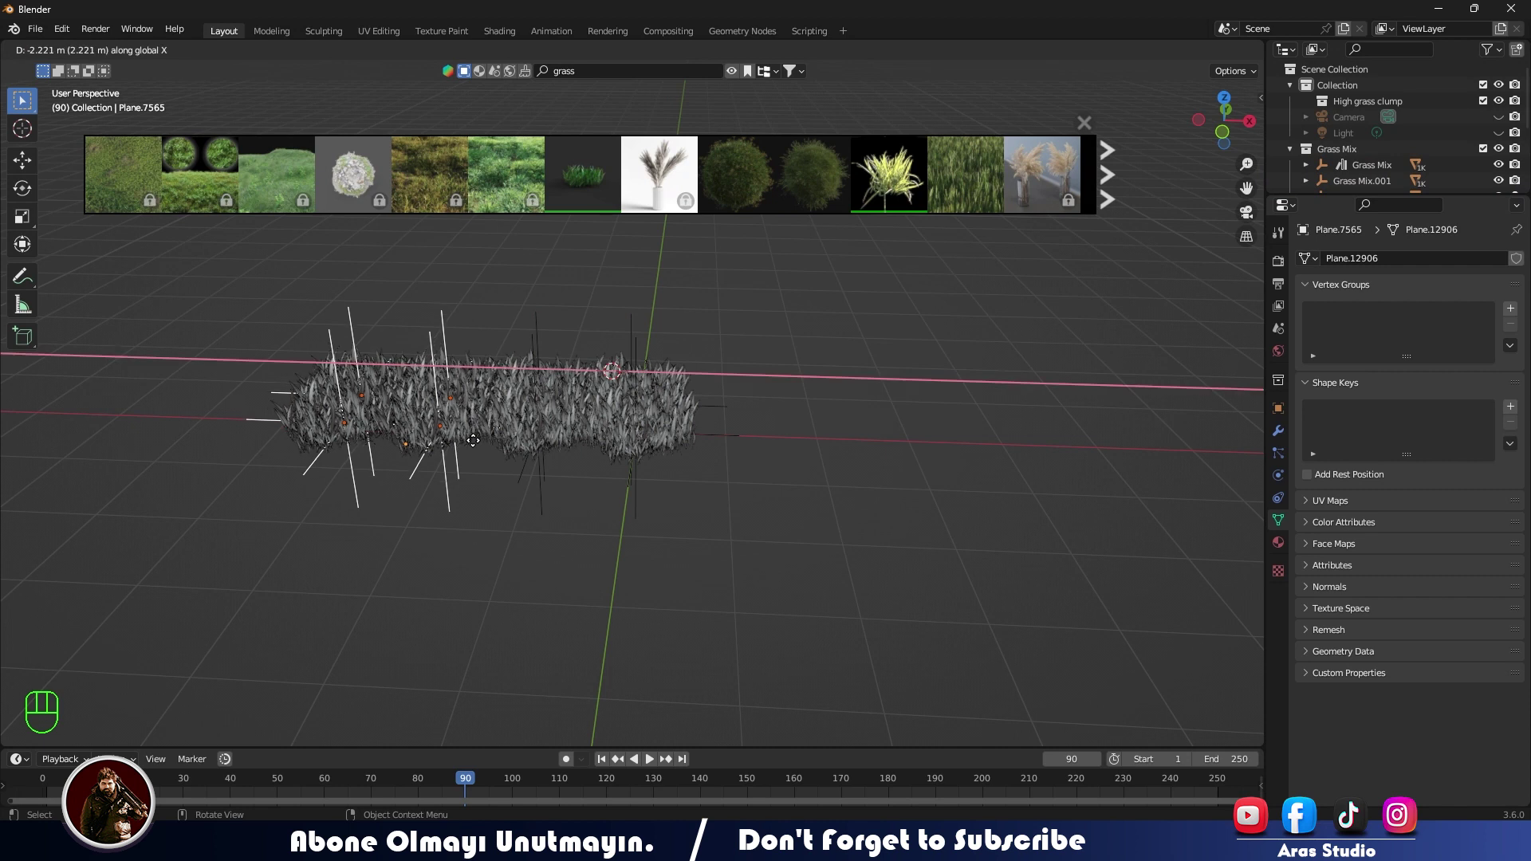
Step: Move the high grass clump along Y and X so it surrounds the golf ball's spot
drag(569, 387, 545, 394)
drag(575, 422, 518, 588)
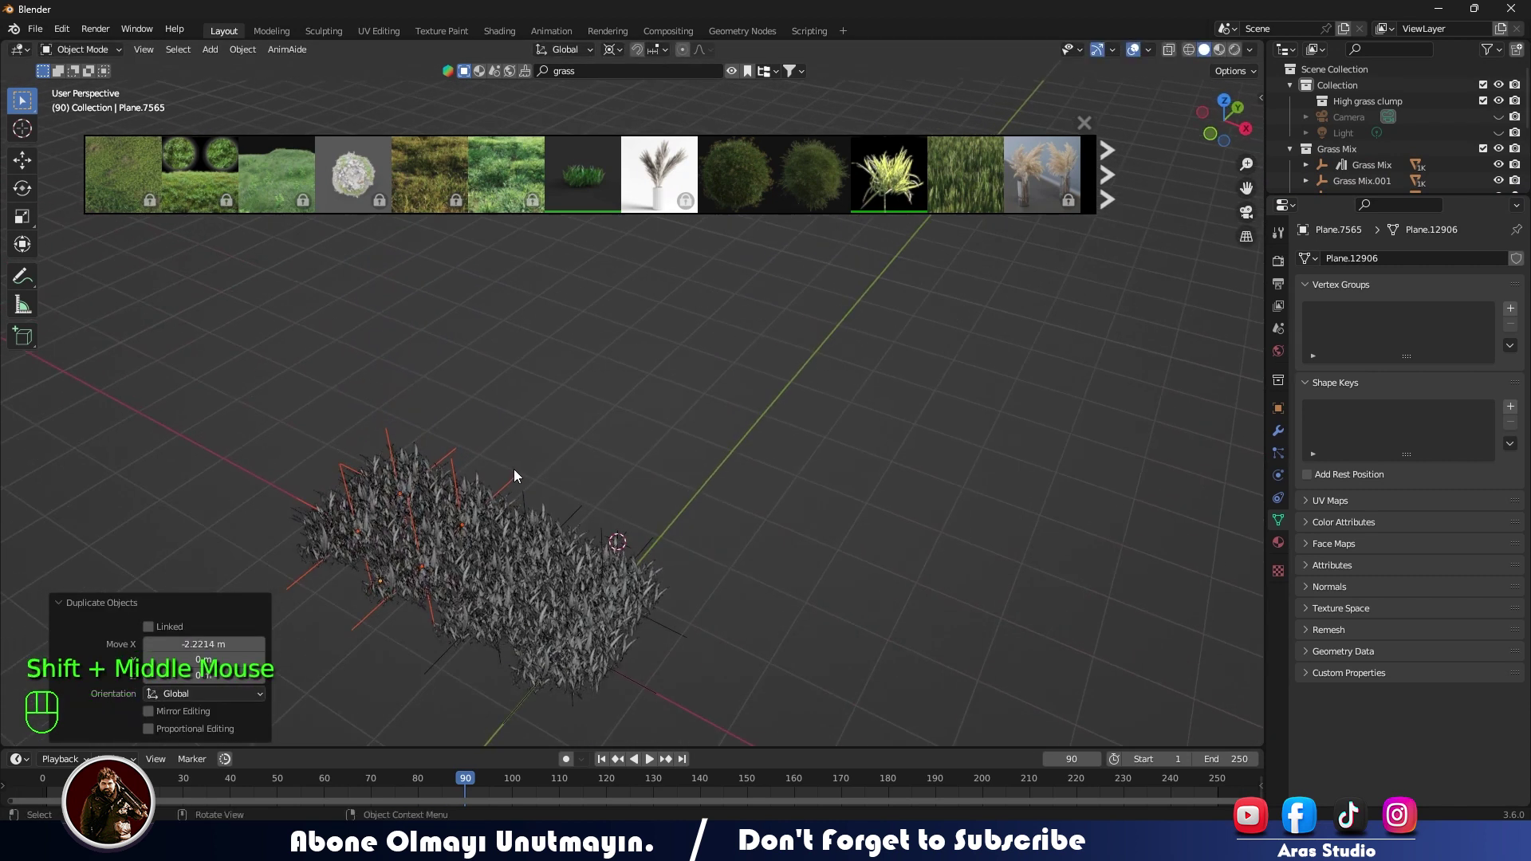
key(g)
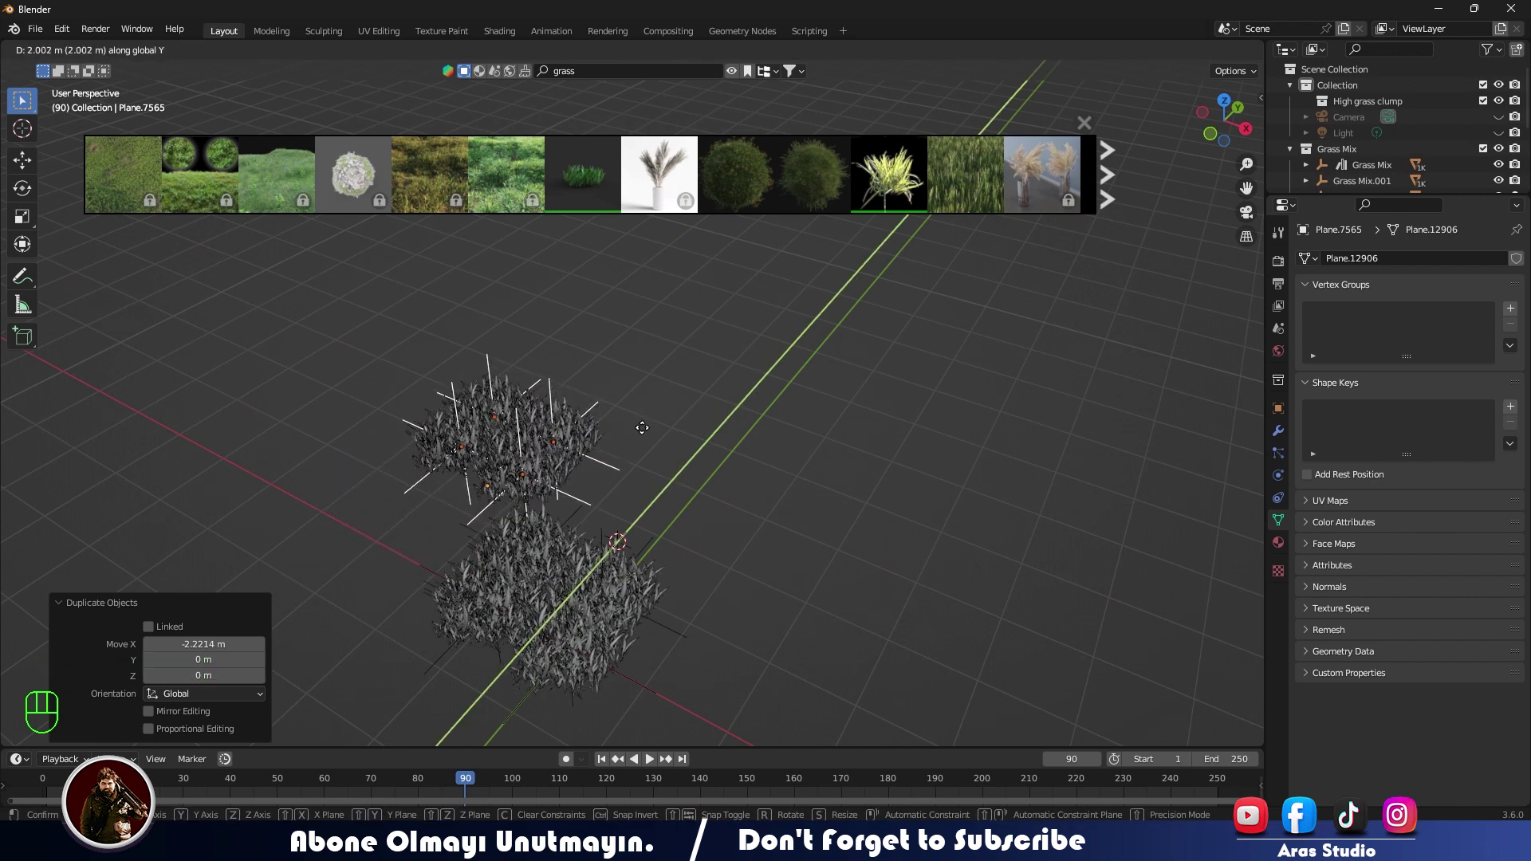
key(g)
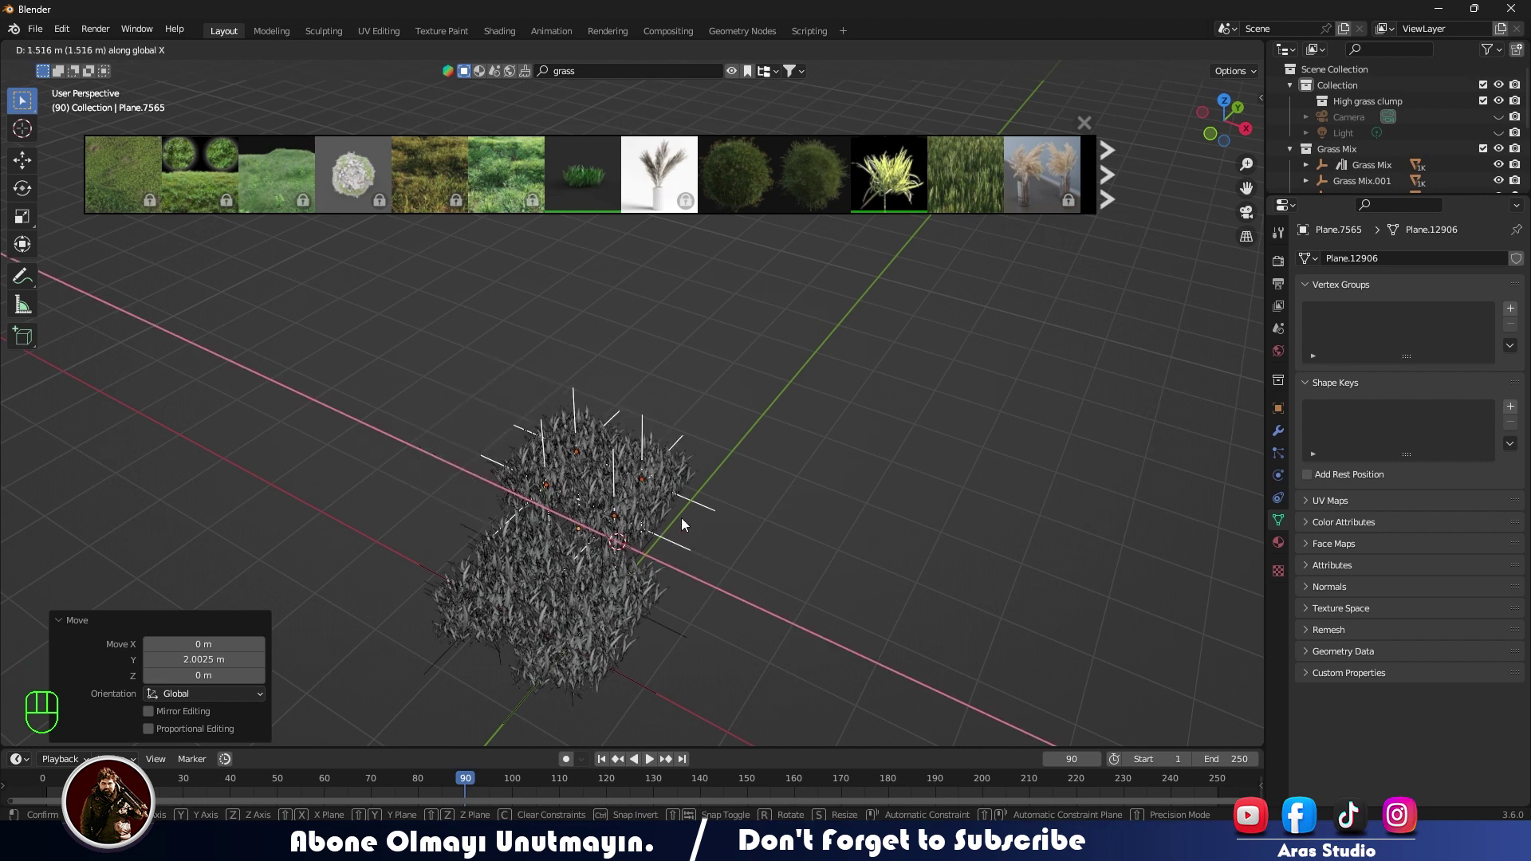
key(g)
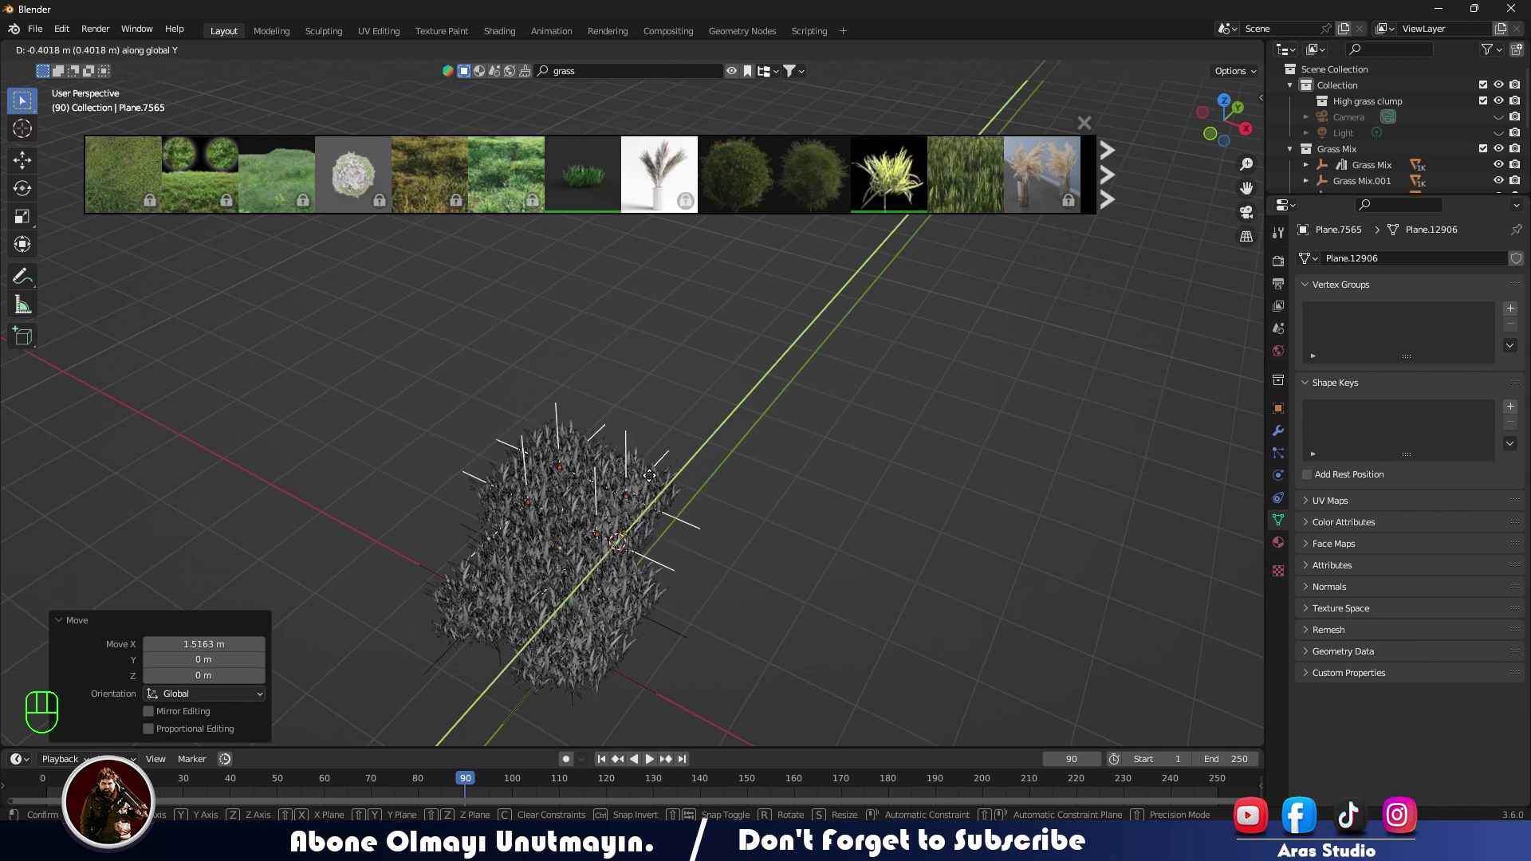
middle_click(628, 548)
scroll(up, 3)
scroll(down, 3)
Step: Unhide the golf ball, select it and start moving it to the grass edge
key(alt+h)
drag(599, 686, 529, 652)
click(508, 597)
key(g)
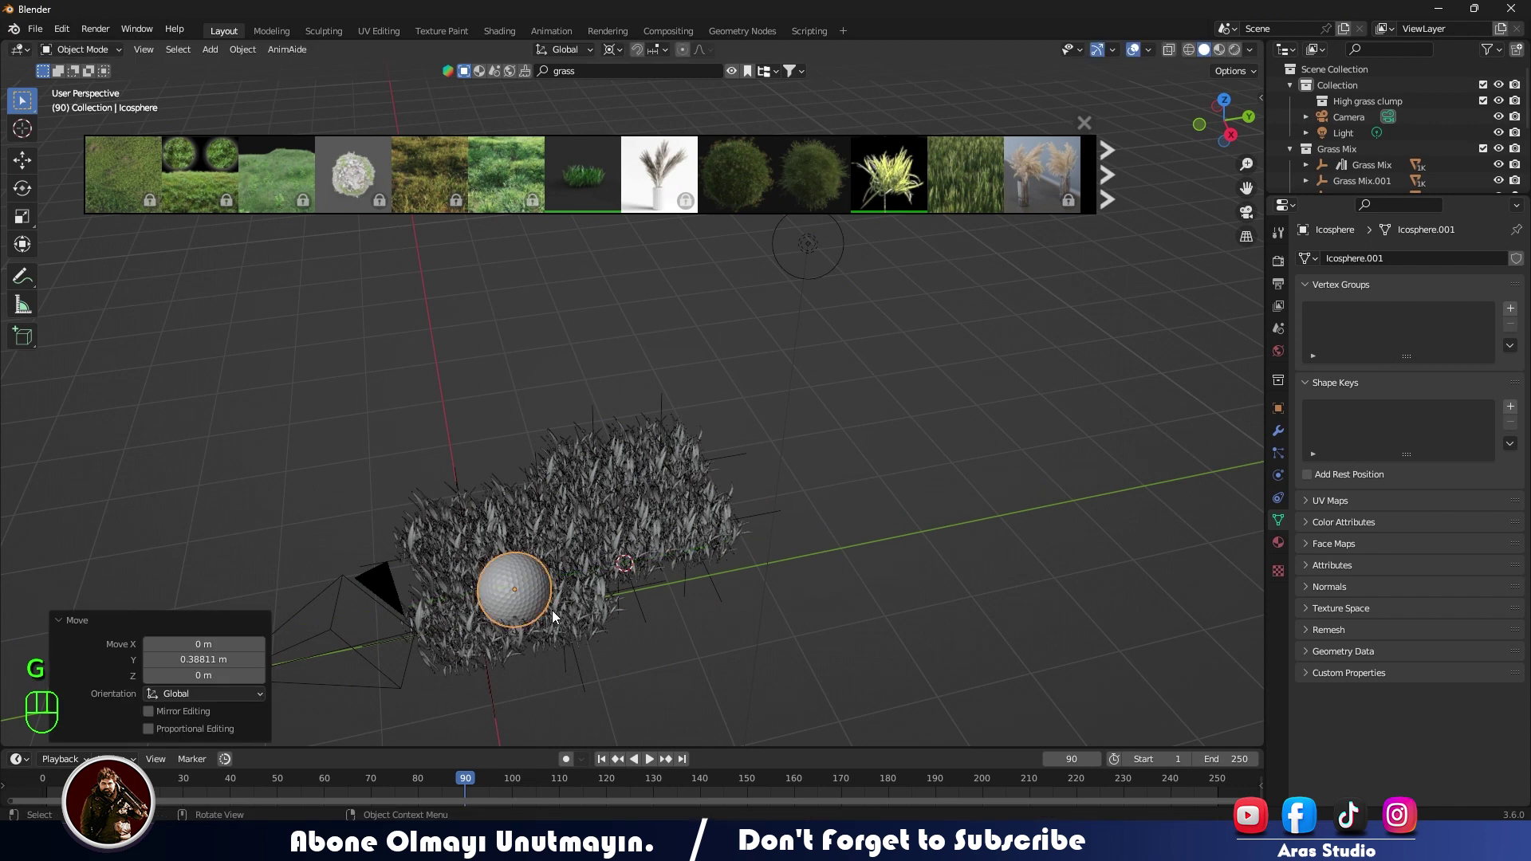
Step: Place the ball, look through the camera and reframe it nestled among the tall grass
key(g)
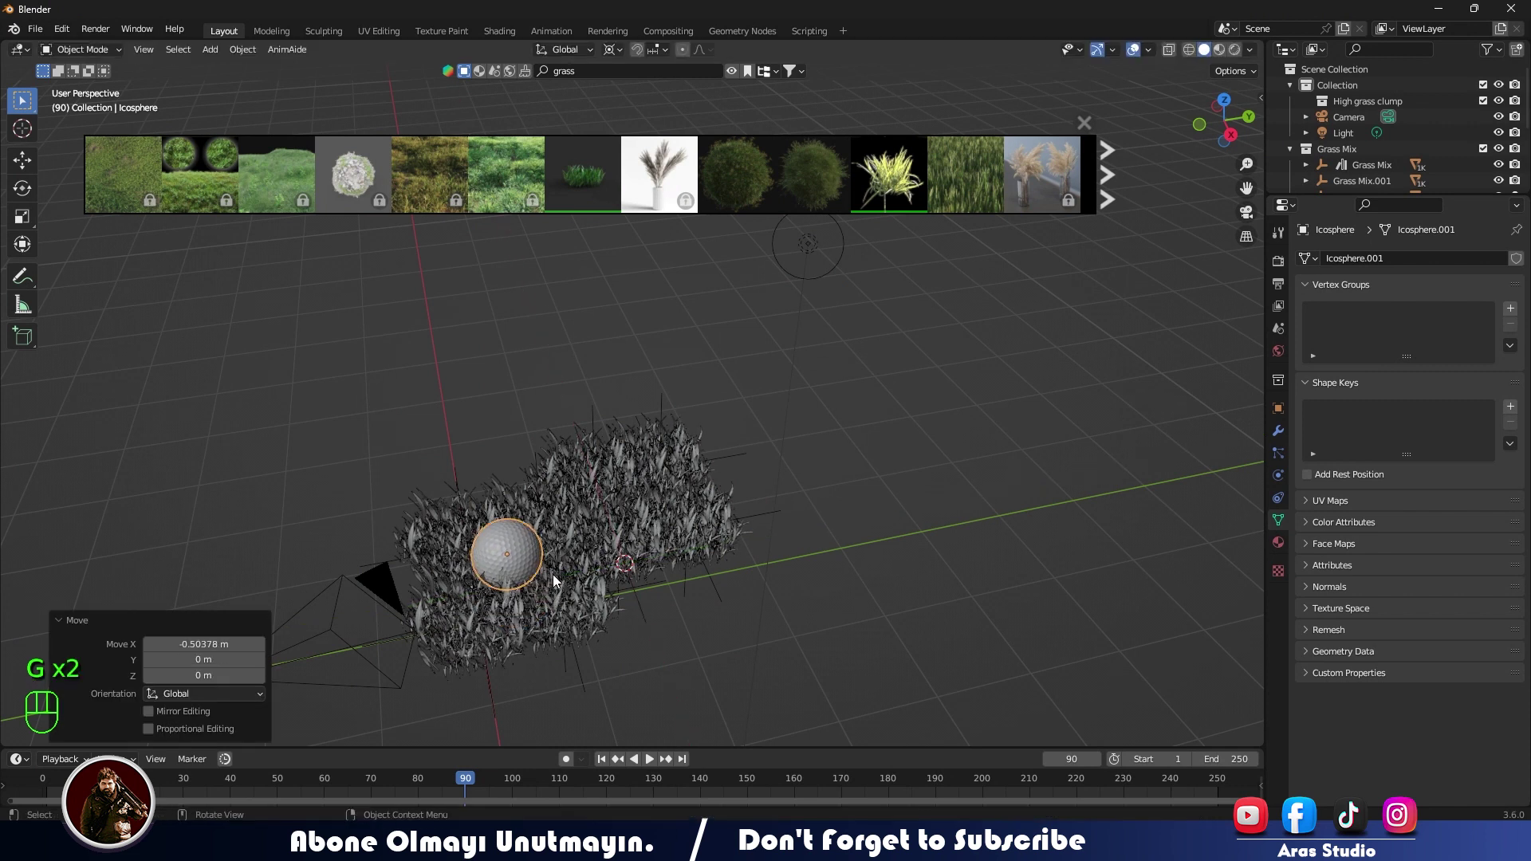
middle_click(575, 581)
key(KP_0)
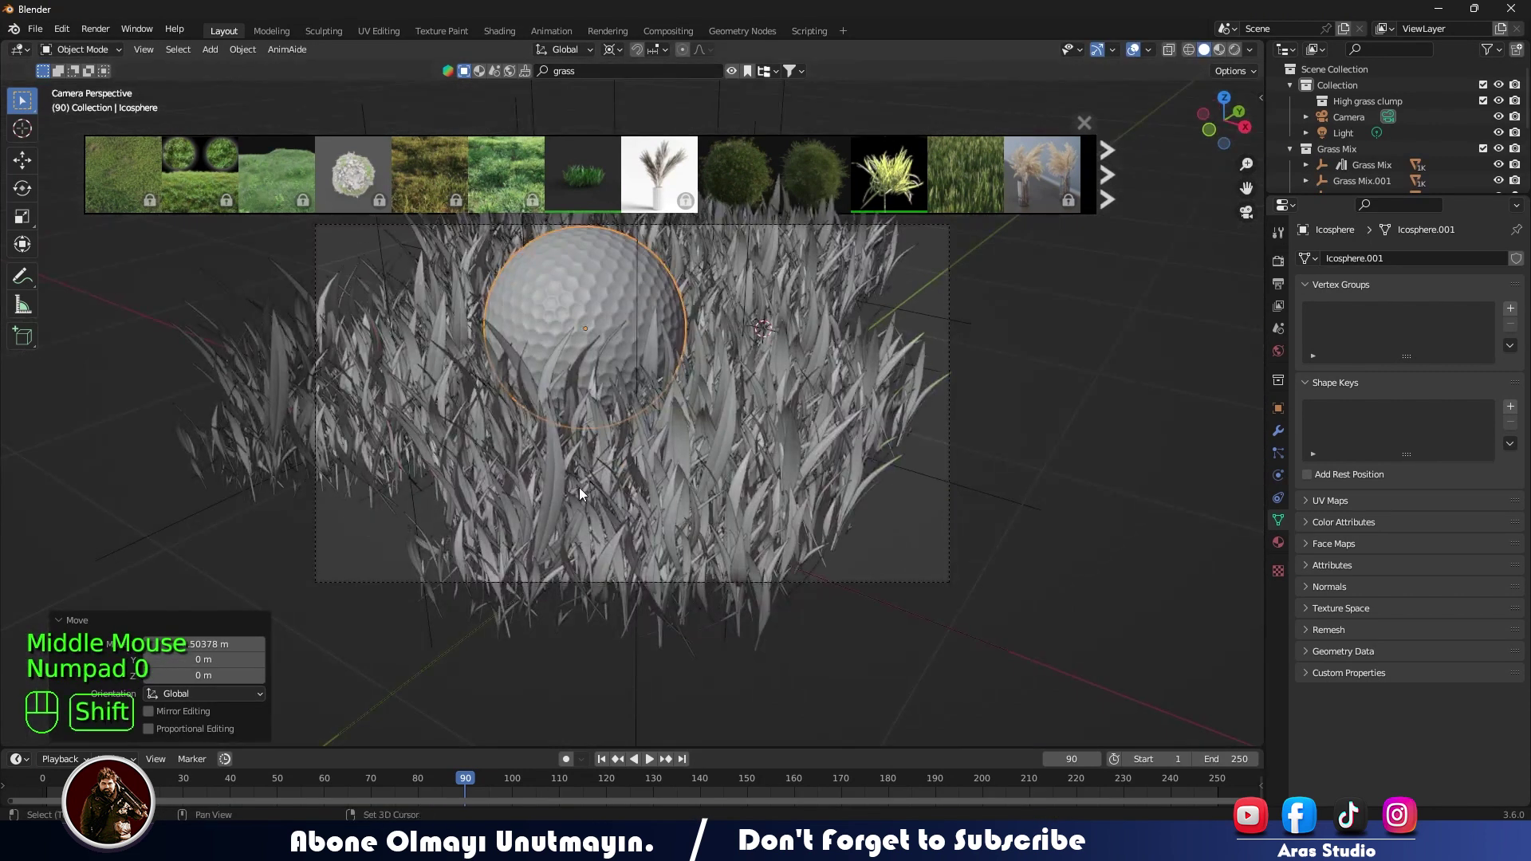
drag(568, 523, 553, 578)
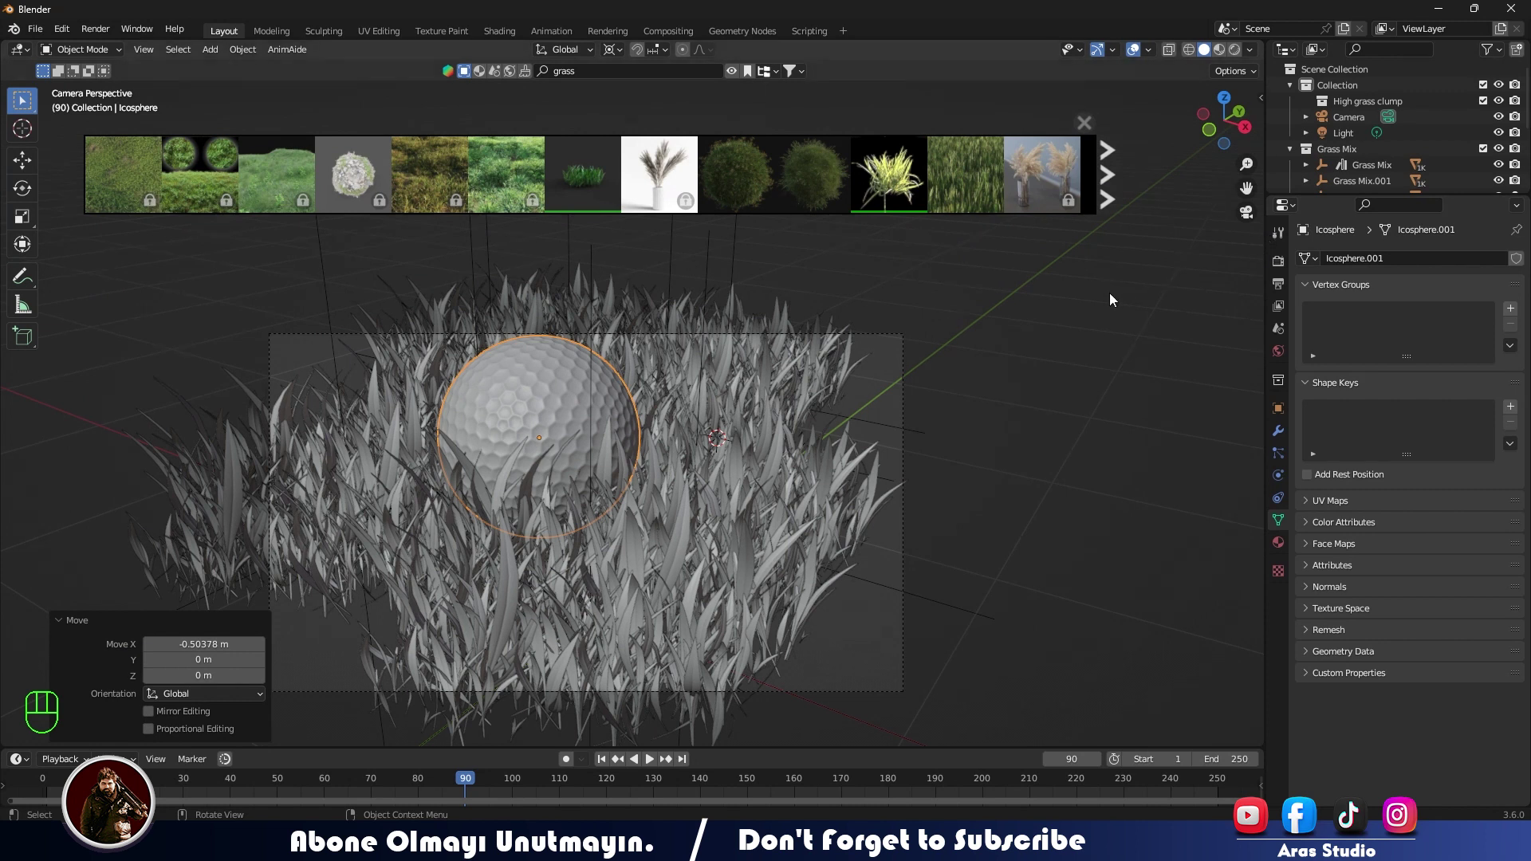
key(n)
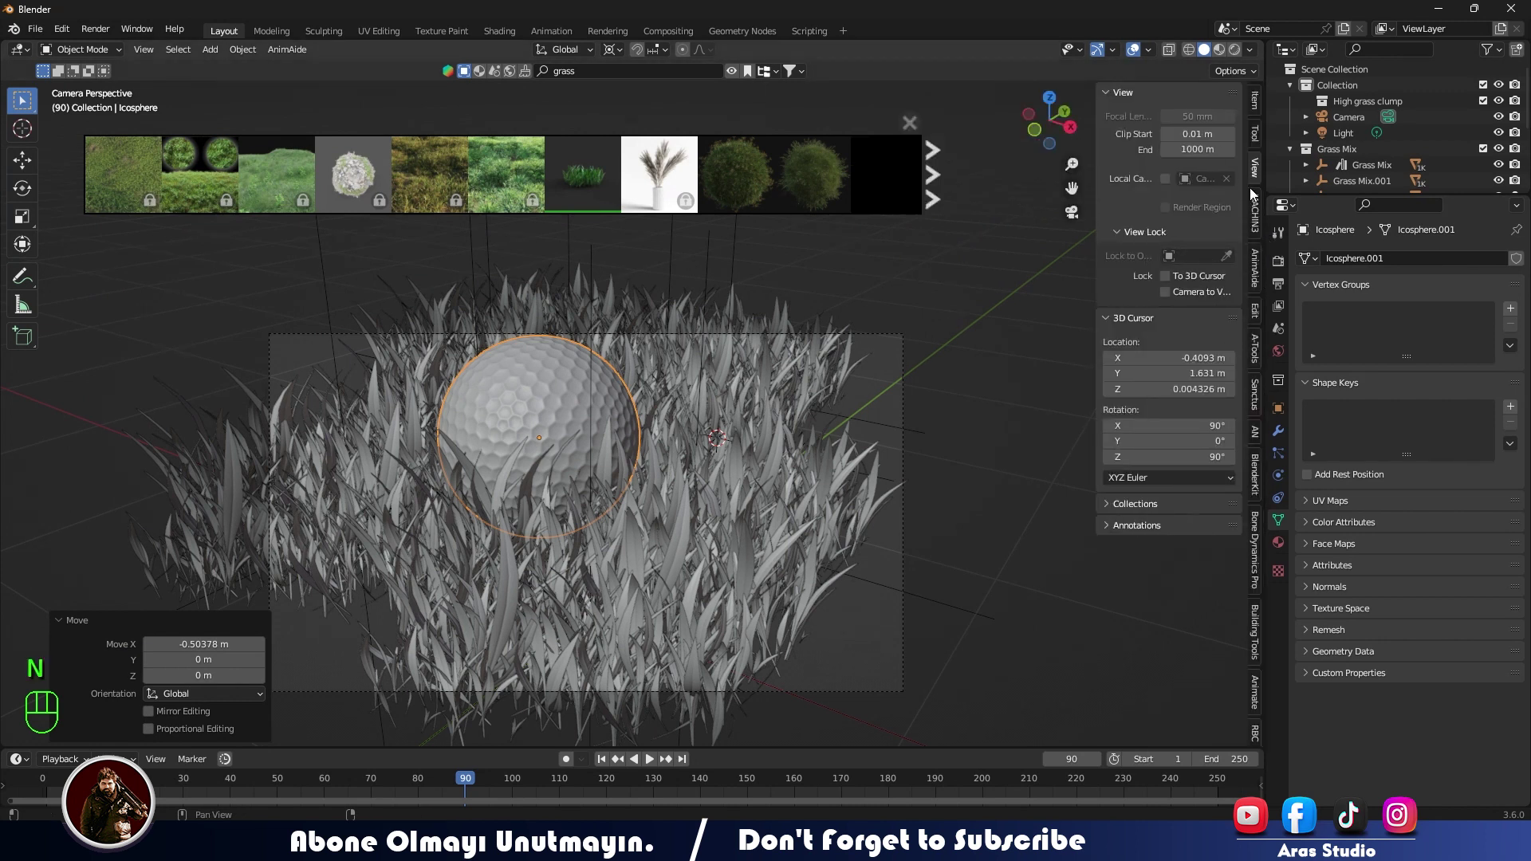